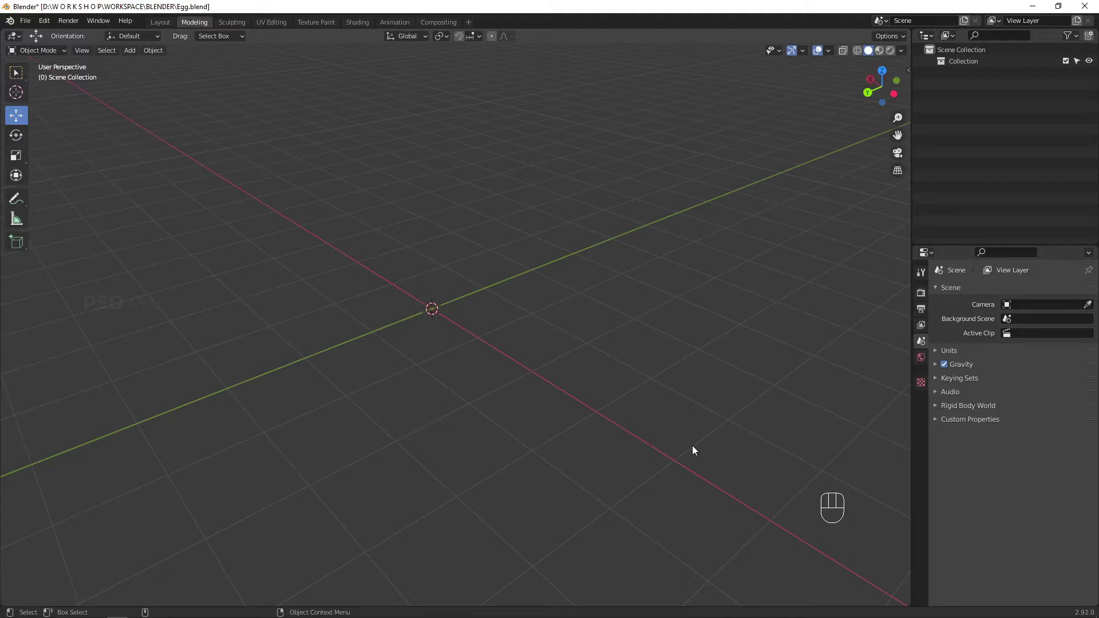
# - Orbit the empty scene and snap to Front view
pyautogui.moveTo(475, 331); pyautogui.dragTo(489, 355)
pyautogui.moveTo(492, 364); pyautogui.dragTo(540, 380)
pyautogui.click(506, 388)
pyautogui.middleClick(537, 391)
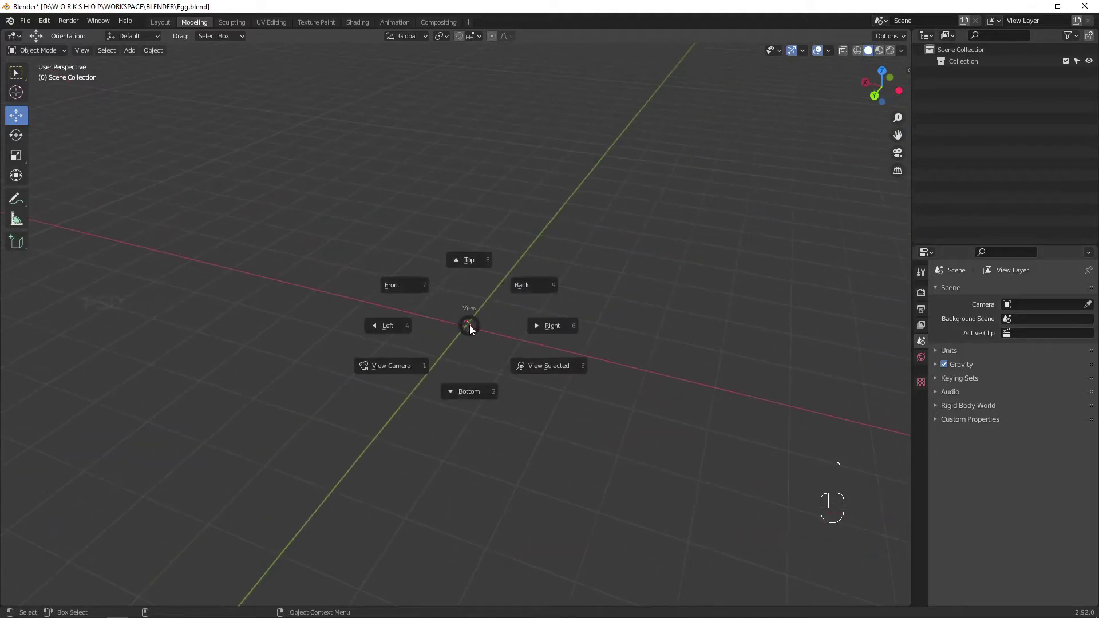
pyautogui.press('shift+a')
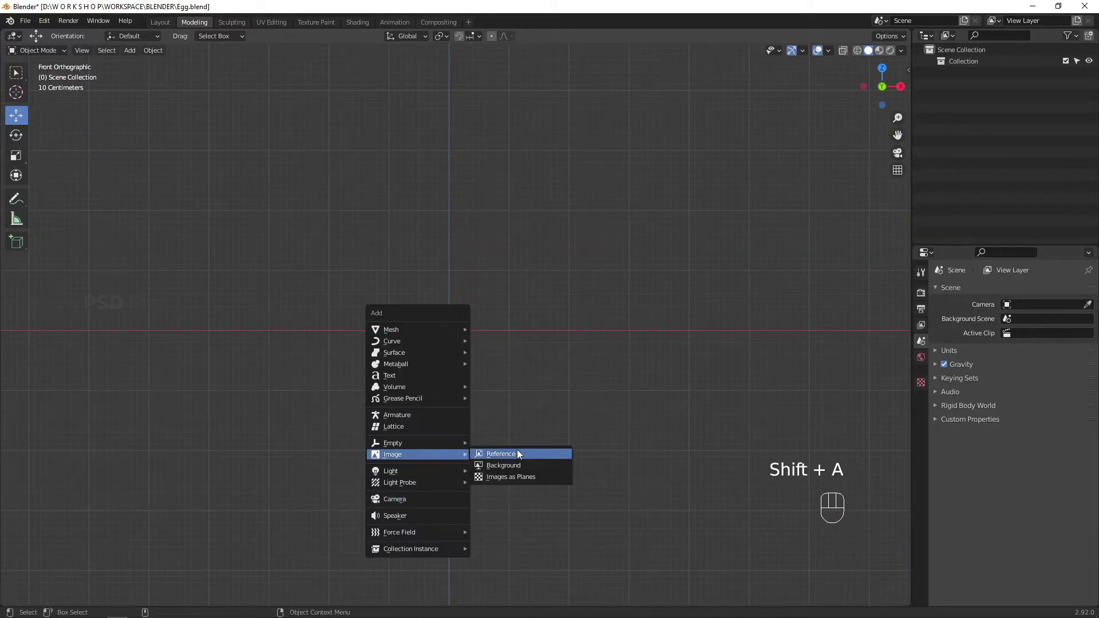
# - Load the egg photo into the scene as a reference image
pyautogui.moveTo(658, 357); pyautogui.dragTo(633, 418)
pyautogui.middleClick(621, 408)
pyautogui.click(1077, 76)
# - Add a cube at the scene centre and start scaling it toward the egg's width
pyautogui.middleClick(609, 366)
pyautogui.moveTo(579, 410); pyautogui.dragTo(655, 326)
pyautogui.middleClick(627, 356)
pyautogui.press('shift+a')
# - Confirm the smaller cube and give it a Subdivision Surface modifier
pyautogui.press('s')
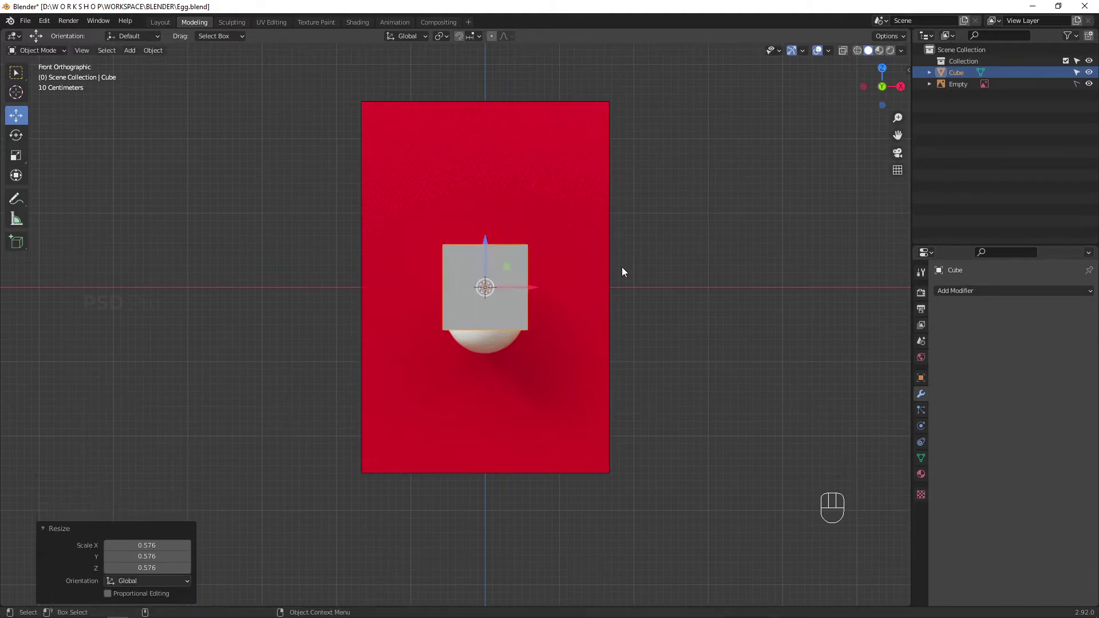
pyautogui.rightClick(605, 313)
pyautogui.moveTo(670, 272); pyautogui.dragTo(715, 232)
pyautogui.click(1009, 303)
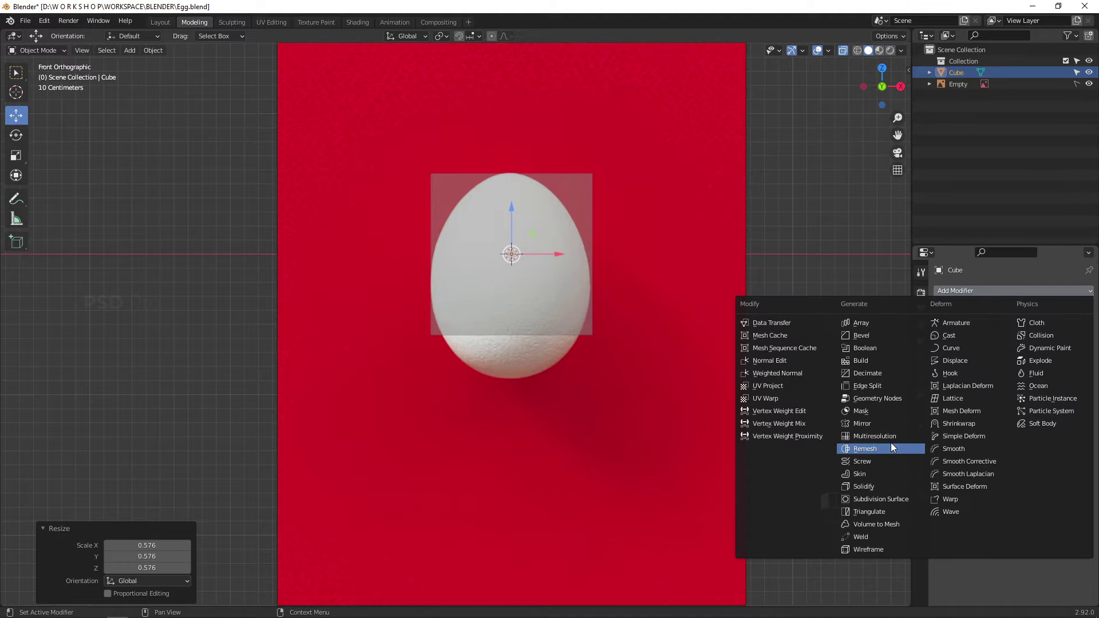
pyautogui.click(795, 369)
# - Raise the subdivision level so the cube rounds off smoothly
pyautogui.doubleClick(1081, 348)
pyautogui.click(1079, 360)
pyautogui.click(685, 313)
pyautogui.moveTo(627, 335); pyautogui.dragTo(798, 352)
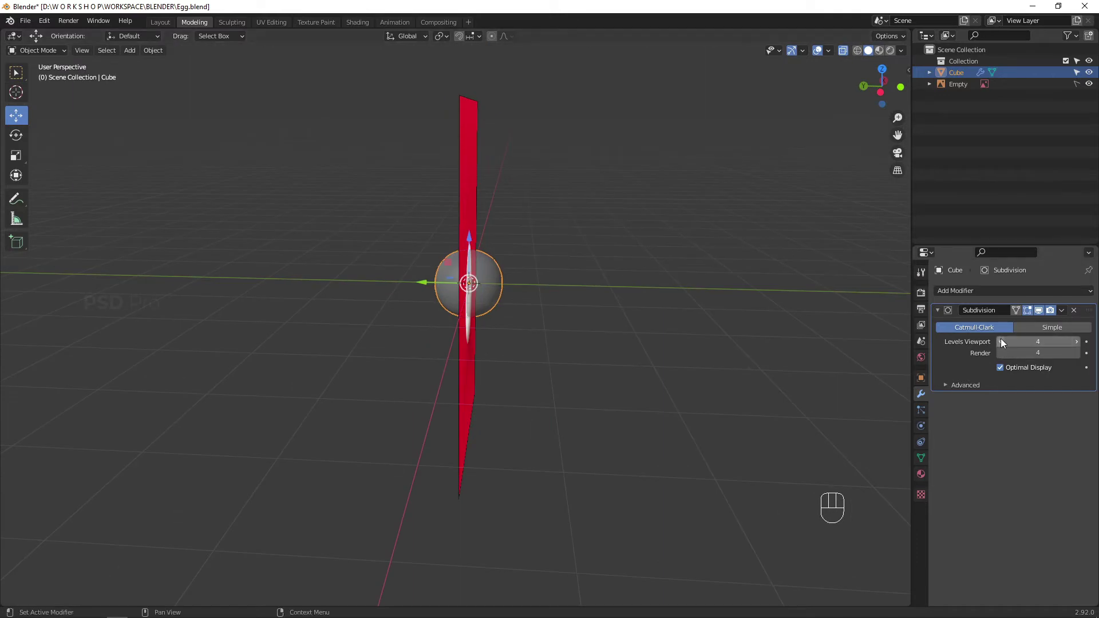
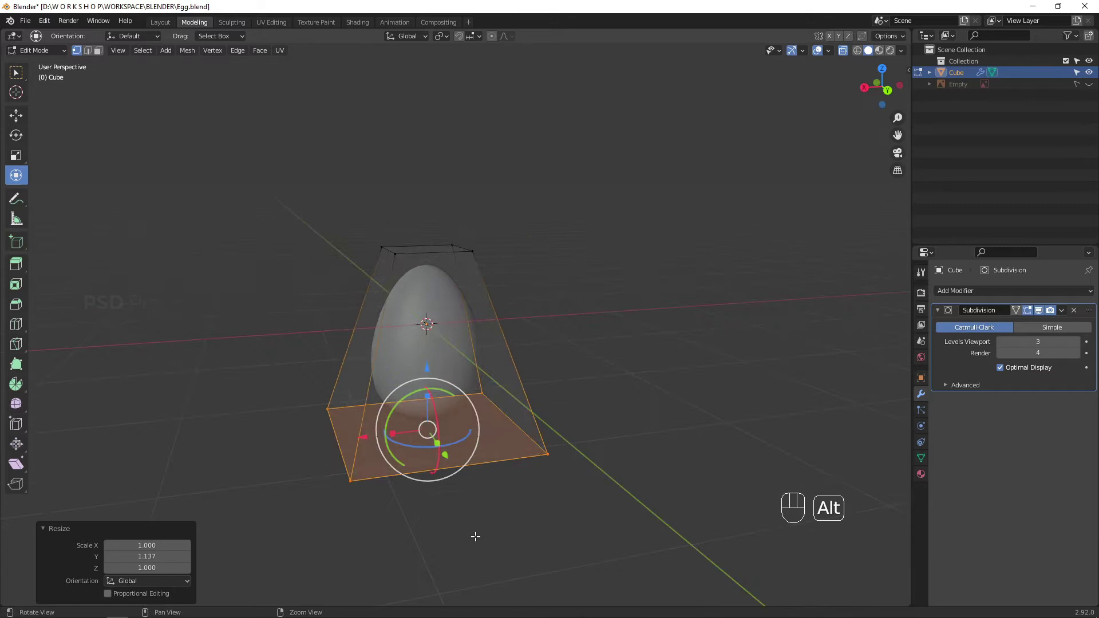
# - Finish reshaping the mesh into an egg and leave Edit Mode
pyautogui.click(545, 313)
pyautogui.click(560, 372)
pyautogui.moveTo(478, 436); pyautogui.dragTo(513, 429)
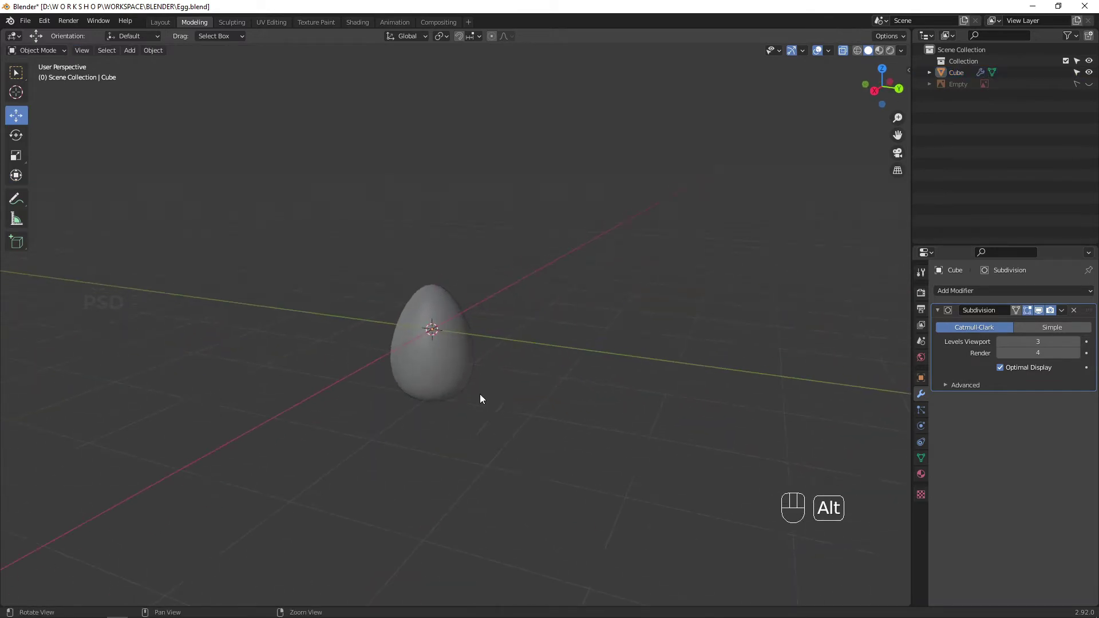
# - Move the egg up so its base rests on the ground, checked in Front view
pyautogui.click(437, 293)
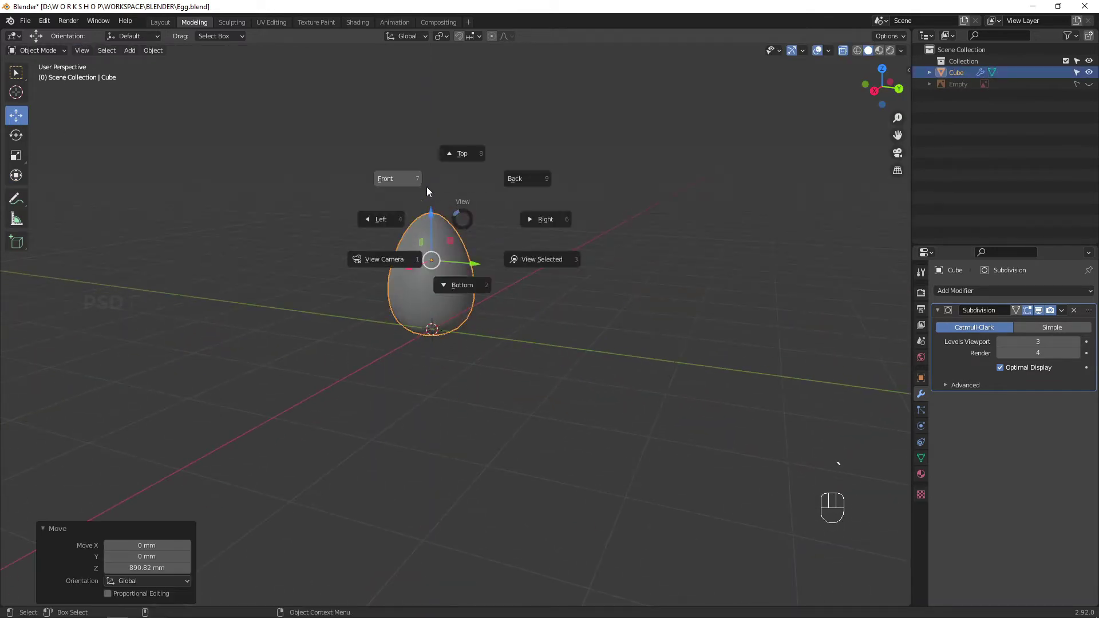
pyautogui.click(477, 218)
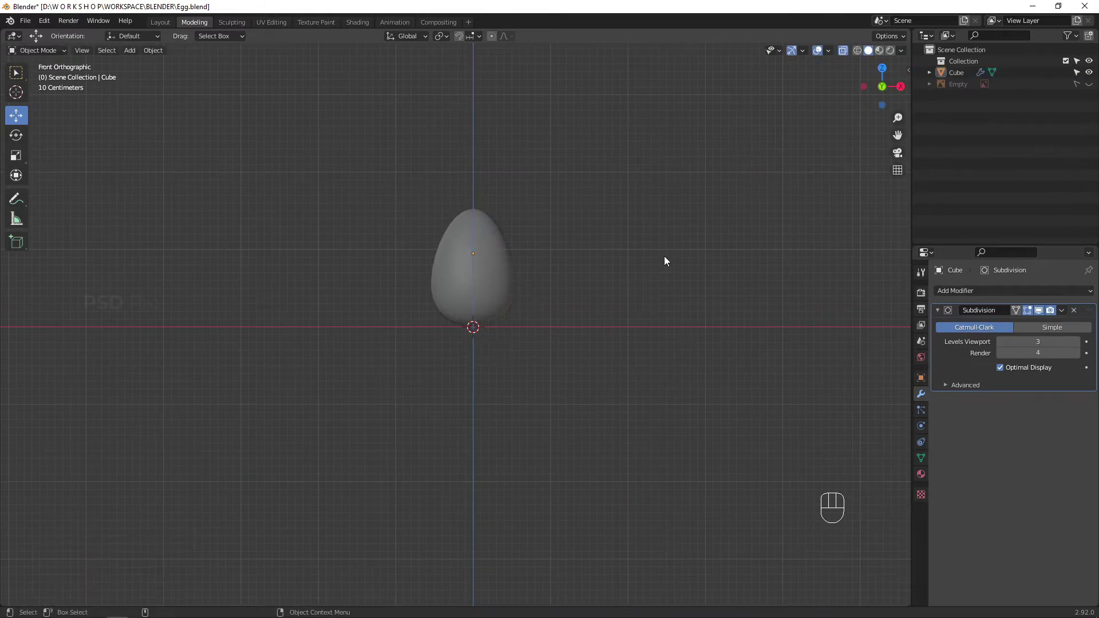
pyautogui.moveTo(656, 248); pyautogui.dragTo(457, 277)
pyautogui.click(847, 55)
# - Switch to the Shading workspace and frame the egg in the lit preview
pyautogui.moveTo(547, 308); pyautogui.dragTo(575, 338)
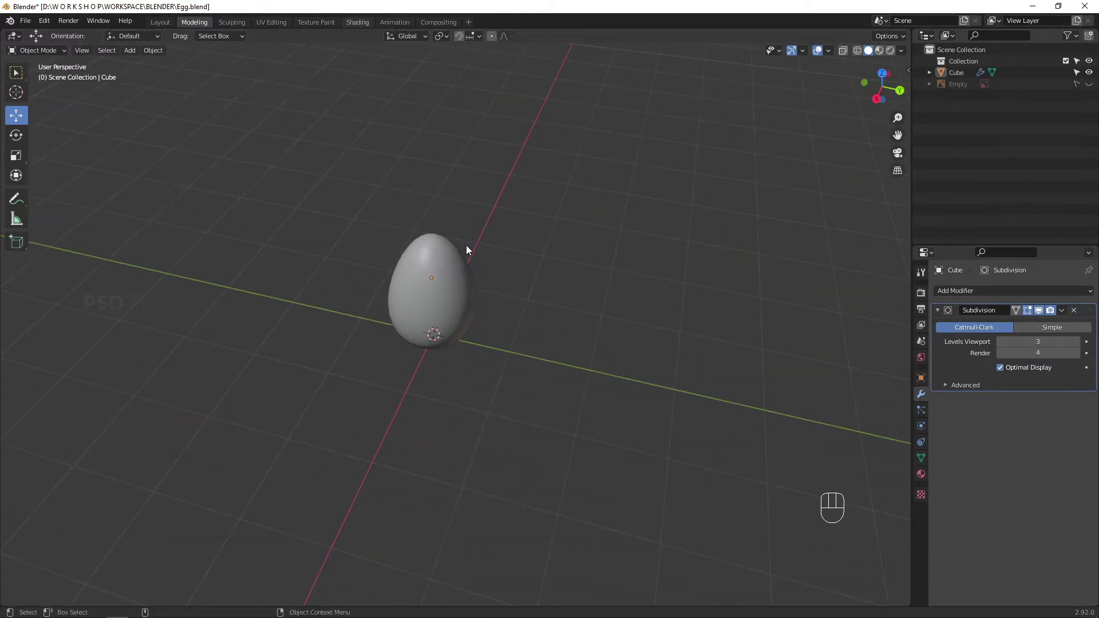
pyautogui.moveTo(362, 392); pyautogui.dragTo(382, 364)
pyautogui.moveTo(402, 334); pyautogui.dragTo(383, 303)
pyautogui.click(378, 306)
pyautogui.moveTo(373, 315); pyautogui.dragTo(360, 377)
pyautogui.moveTo(366, 383); pyautogui.dragTo(391, 341)
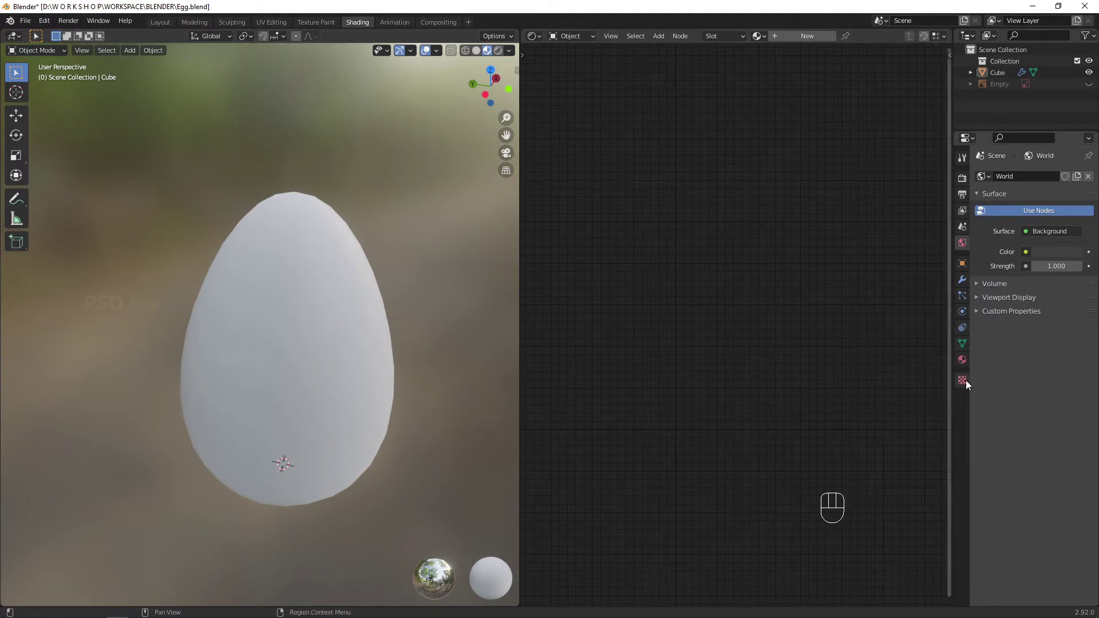
# - Create the Egg material and raise the viewport subdivision level to 4
pyautogui.moveTo(1029, 258); pyautogui.dragTo(1029, 242)
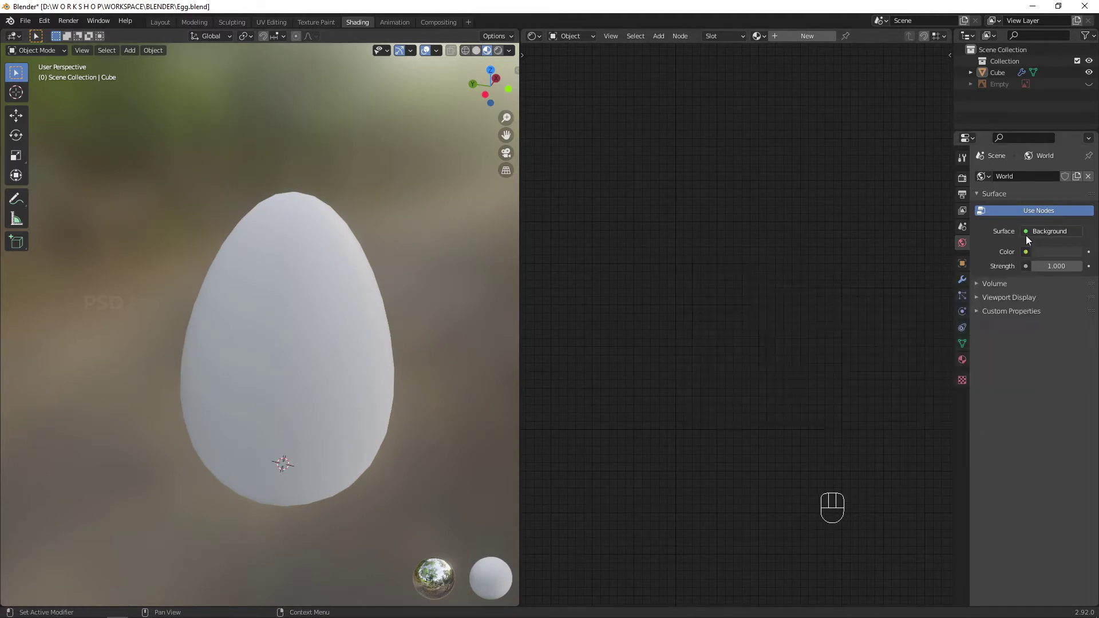
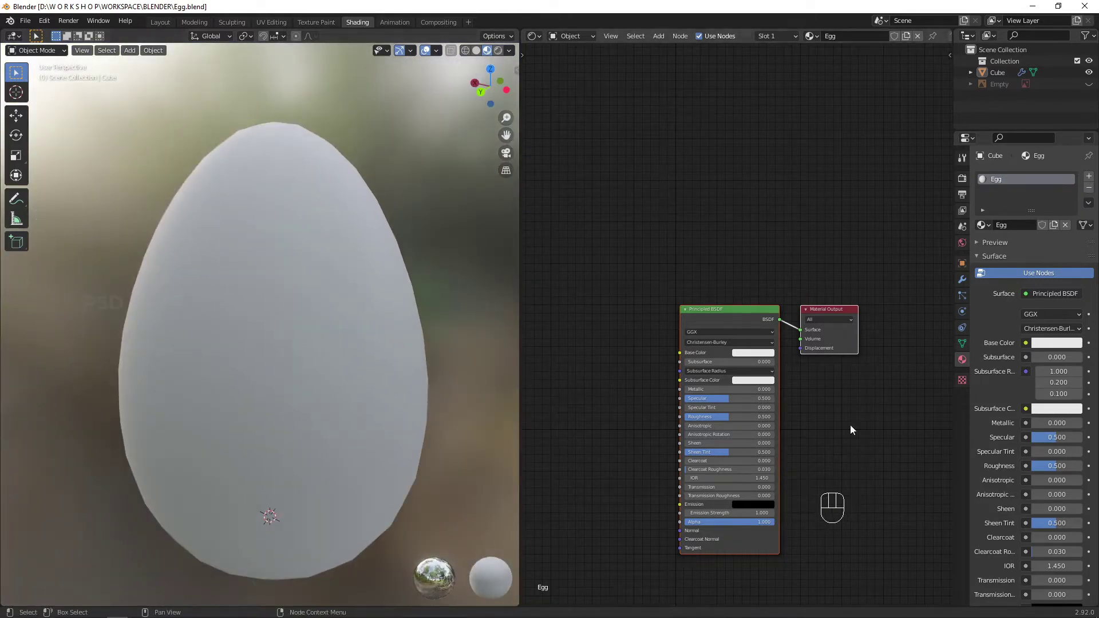
pyautogui.moveTo(962, 285); pyautogui.dragTo(1079, 232)
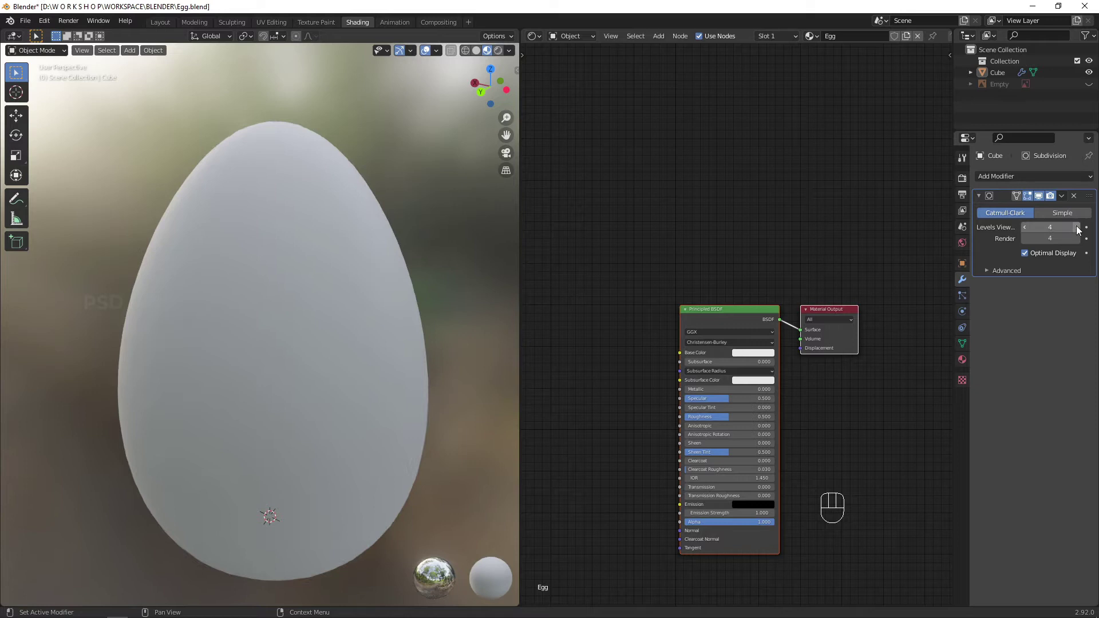
pyautogui.moveTo(305, 435); pyautogui.dragTo(444, 432)
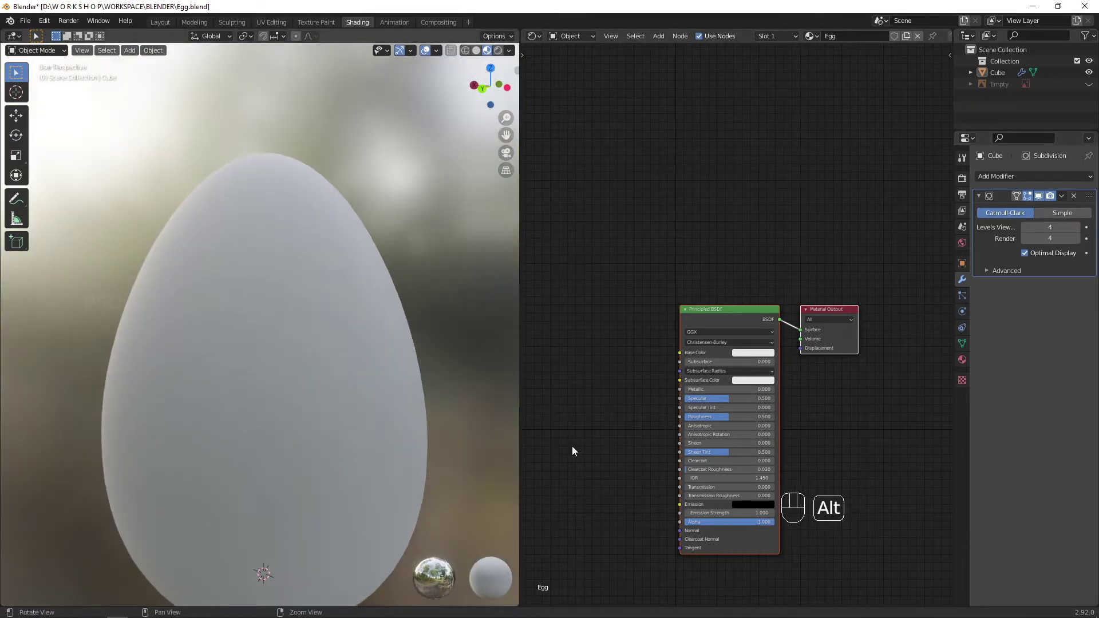
# - Lower Specular and raise Roughness on the Principled BSDF, then bring the shader node into view
pyautogui.click(840, 454)
pyautogui.moveTo(762, 367); pyautogui.dragTo(784, 370)
pyautogui.click(758, 352)
pyautogui.moveTo(431, 386); pyautogui.dragTo(405, 424)
pyautogui.moveTo(327, 395); pyautogui.dragTo(253, 377)
pyautogui.middleClick(664, 414)
# - Add a Noise Texture and a Bump node, wiring noise Color into Bump Height
pyautogui.press('shift+a')
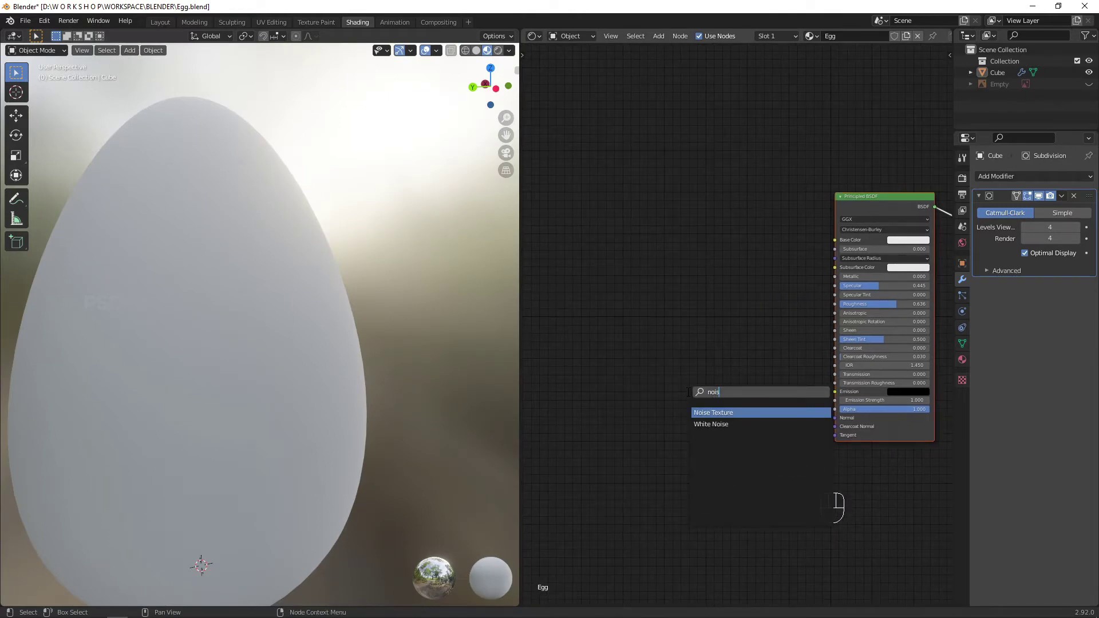
pyautogui.click(738, 430)
pyautogui.press('q')
pyautogui.press('shift+a')
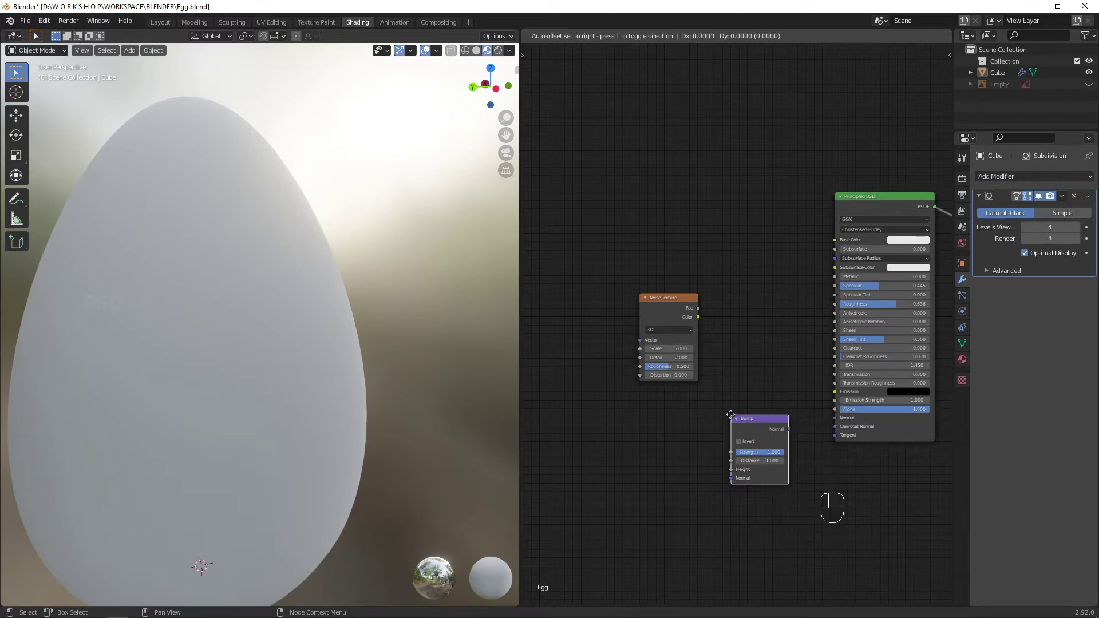
pyautogui.click(758, 429)
pyautogui.moveTo(742, 454); pyautogui.dragTo(789, 410)
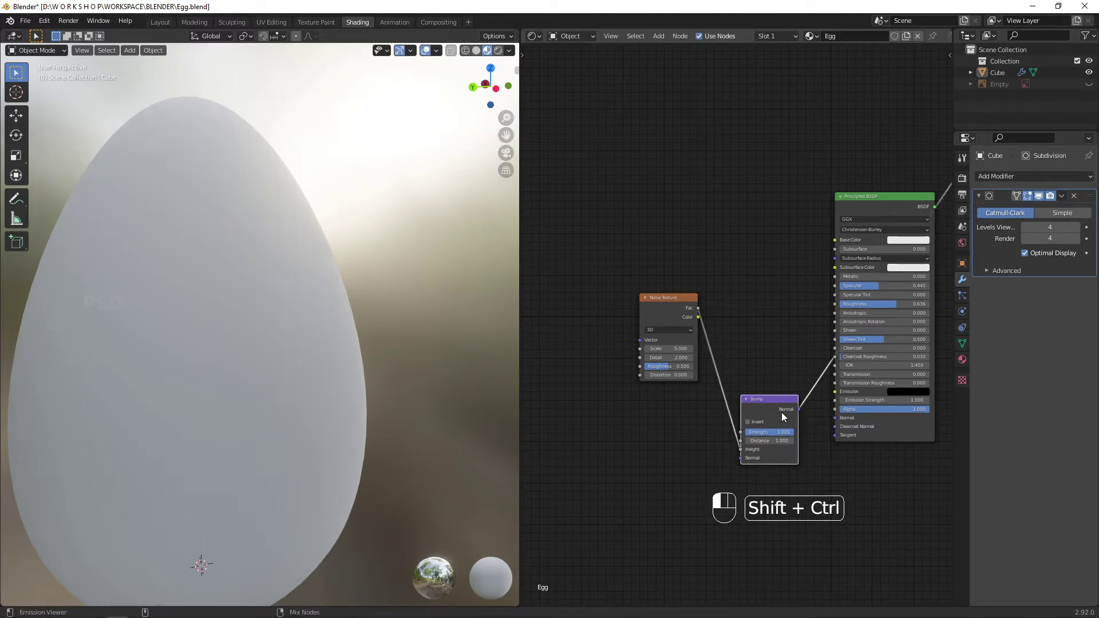
# - Preview the noise texture across the whole egg and increase its scale to fine speckle
pyautogui.moveTo(342, 414); pyautogui.dragTo(463, 400)
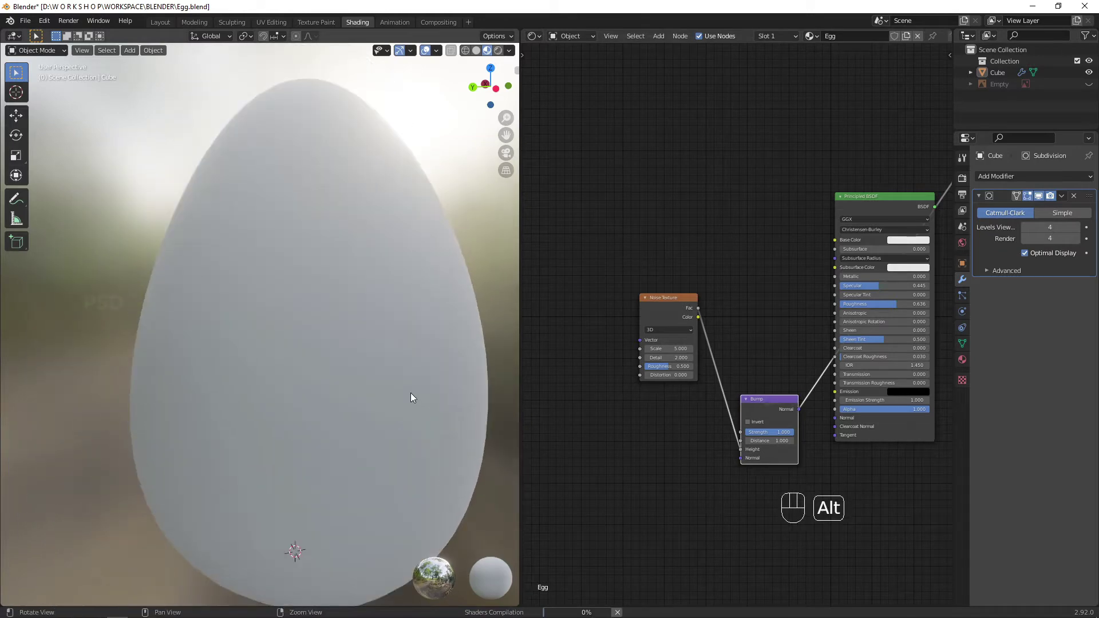
pyautogui.moveTo(442, 357); pyautogui.dragTo(494, 323)
pyautogui.moveTo(494, 322); pyautogui.dragTo(420, 311)
pyautogui.moveTo(422, 312); pyautogui.dragTo(423, 341)
pyautogui.click(429, 367)
pyautogui.middleClick(396, 398)
pyautogui.click(775, 404)
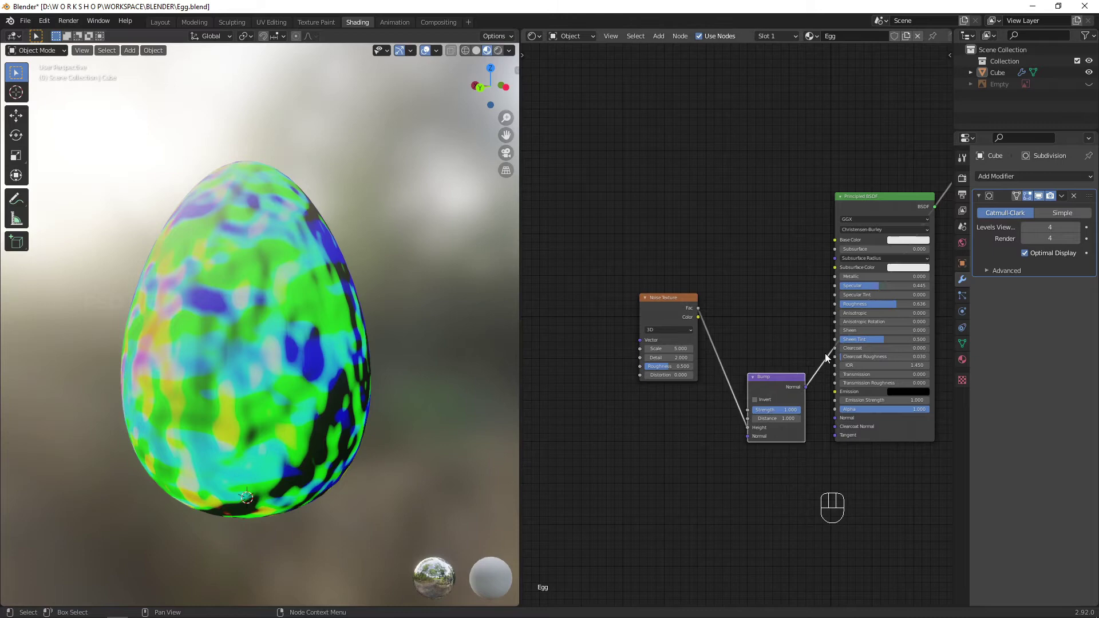
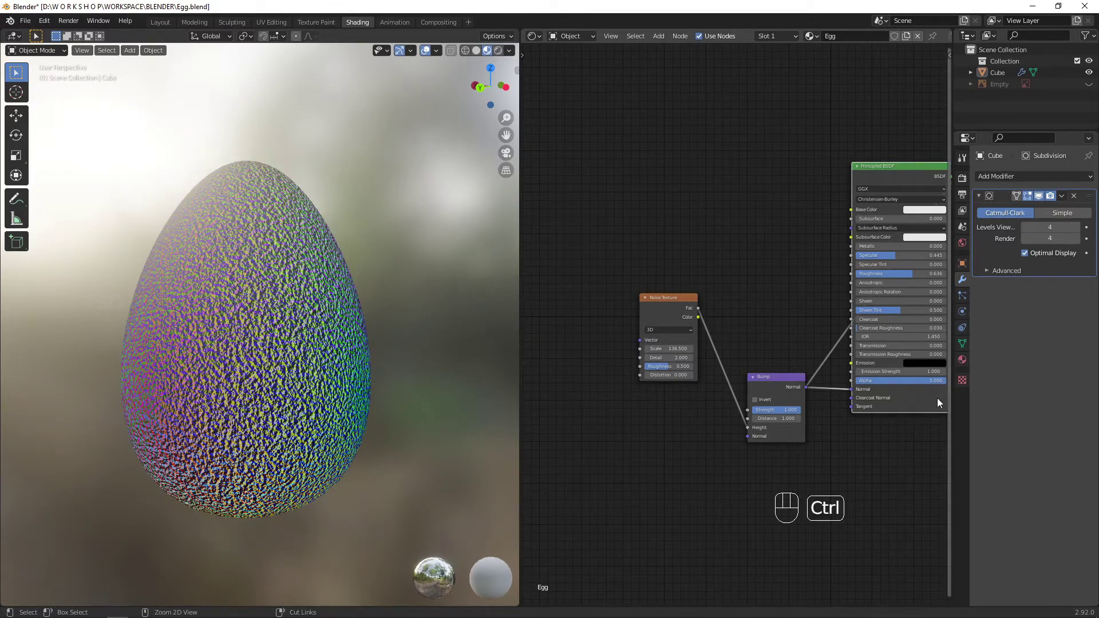
# - Wire Bump Normal into the Principled BSDF Normal and reconnect the BSDF to the Material Output
pyautogui.middleClick(924, 463)
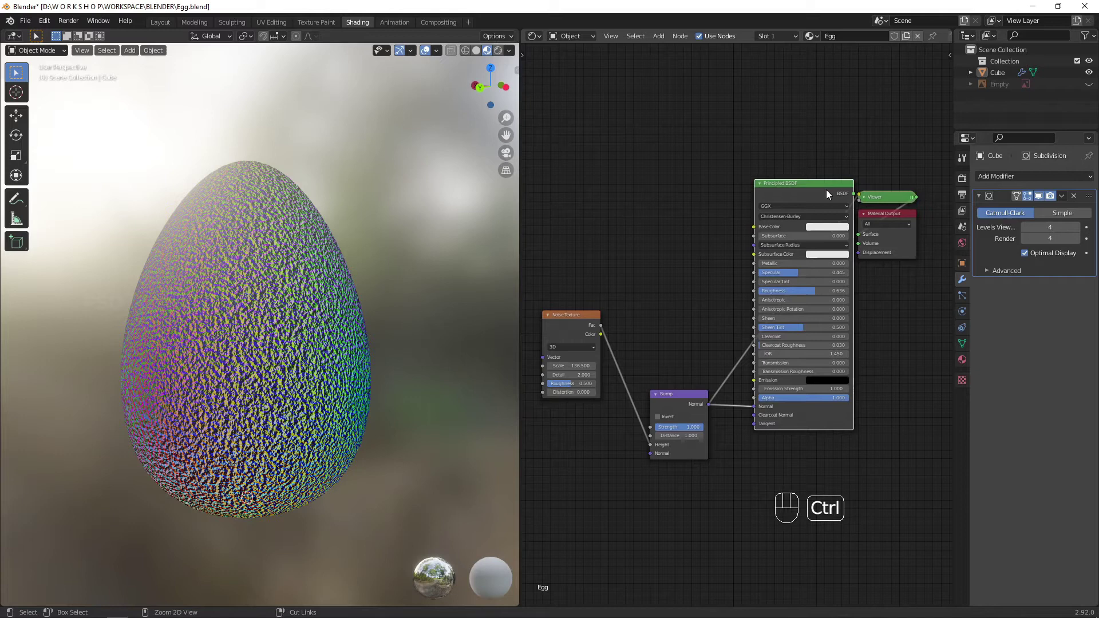
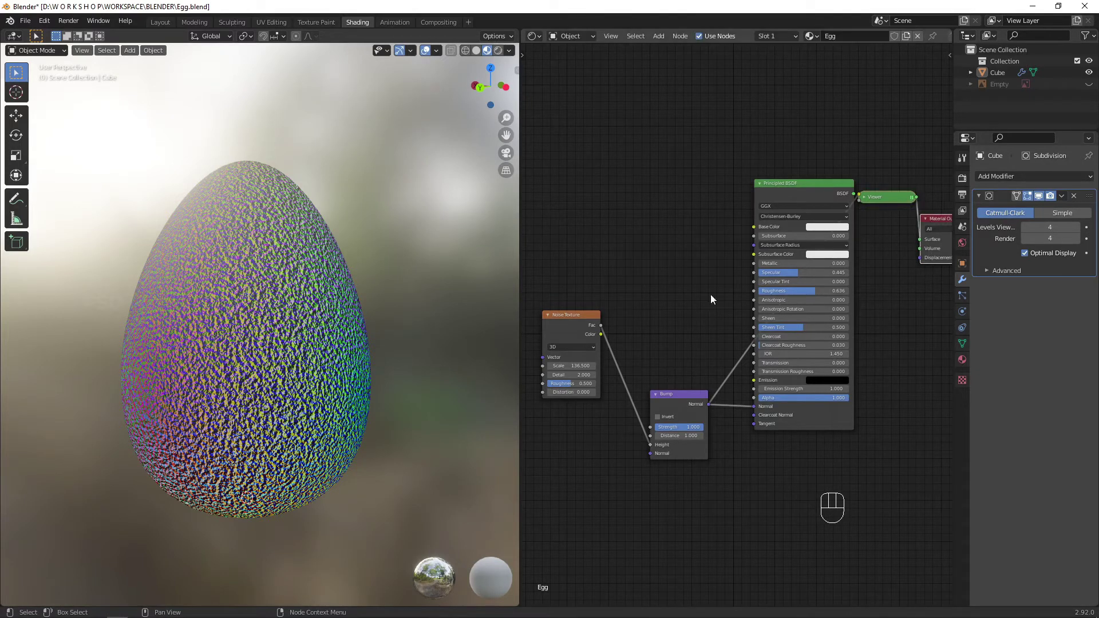
pyautogui.middleClick(942, 373)
pyautogui.moveTo(740, 232); pyautogui.dragTo(784, 227)
pyautogui.click(736, 242)
pyautogui.moveTo(770, 285); pyautogui.dragTo(869, 217)
pyautogui.moveTo(848, 207); pyautogui.dragTo(783, 258)
pyautogui.moveTo(772, 283); pyautogui.dragTo(735, 341)
pyautogui.middleClick(756, 418)
# - Set Bump Strength to 0.100 and inspect the subtle white shell texture on the egg
pyautogui.middleClick(286, 450)
pyautogui.moveTo(358, 383); pyautogui.dragTo(236, 428)
pyautogui.moveTo(299, 458); pyautogui.dragTo(293, 511)
pyautogui.moveTo(315, 474); pyautogui.dragTo(368, 390)
pyautogui.moveTo(323, 309); pyautogui.dragTo(313, 273)
pyautogui.moveTo(358, 434); pyautogui.dragTo(390, 474)
pyautogui.click(391, 456)
pyautogui.middleClick(389, 362)
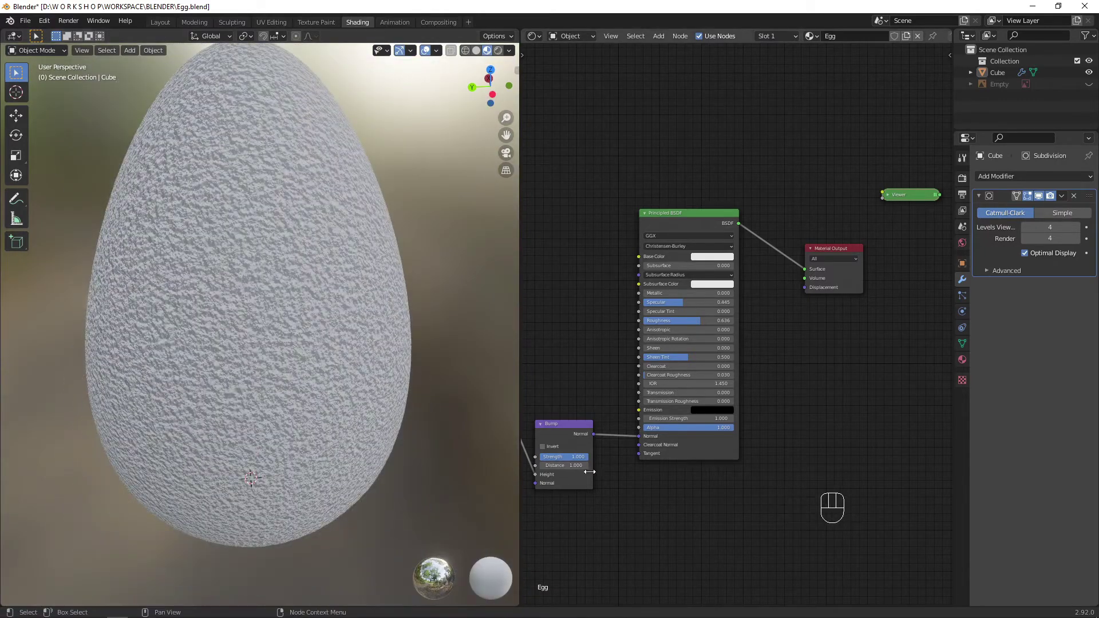
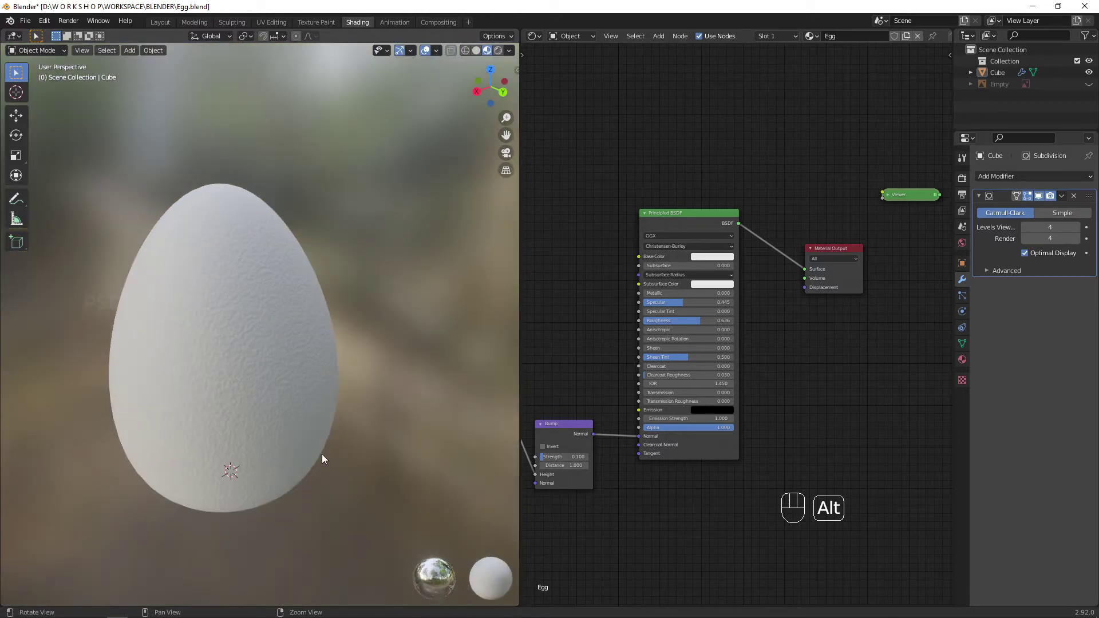
pyautogui.middleClick(362, 458)
pyautogui.moveTo(346, 394); pyautogui.dragTo(356, 368)
pyautogui.moveTo(332, 368); pyautogui.dragTo(238, 335)
# - Save, try a new Base Color hue on the egg, then undo the colour change
pyautogui.press('ctrl+s')
pyautogui.click(348, 422)
pyautogui.moveTo(463, 373); pyautogui.dragTo(361, 397)
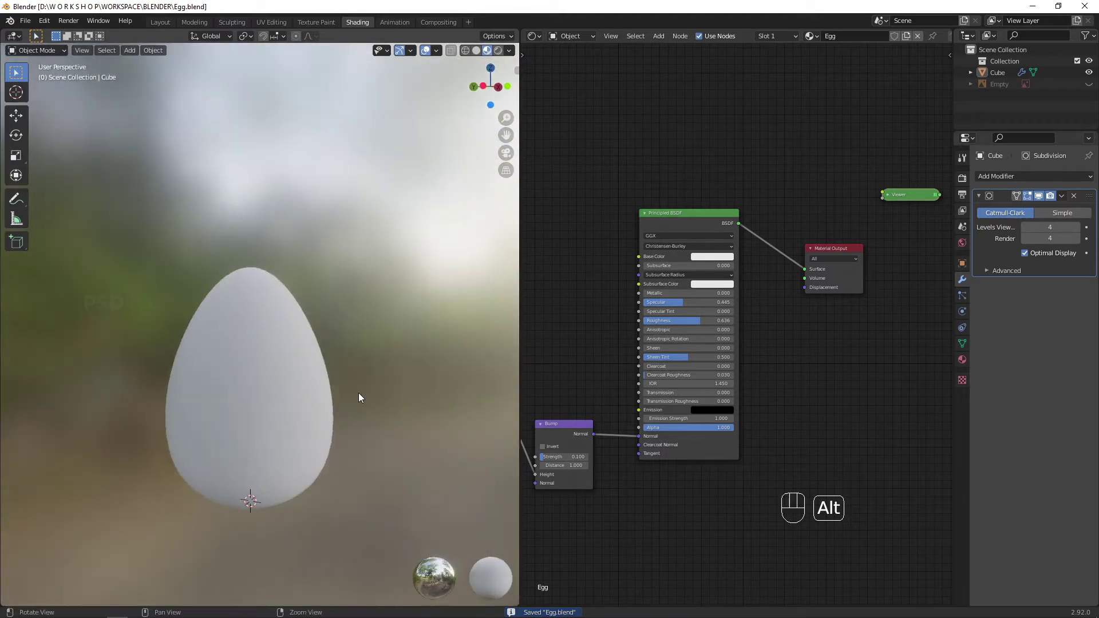
pyautogui.click(376, 393)
pyautogui.click(732, 262)
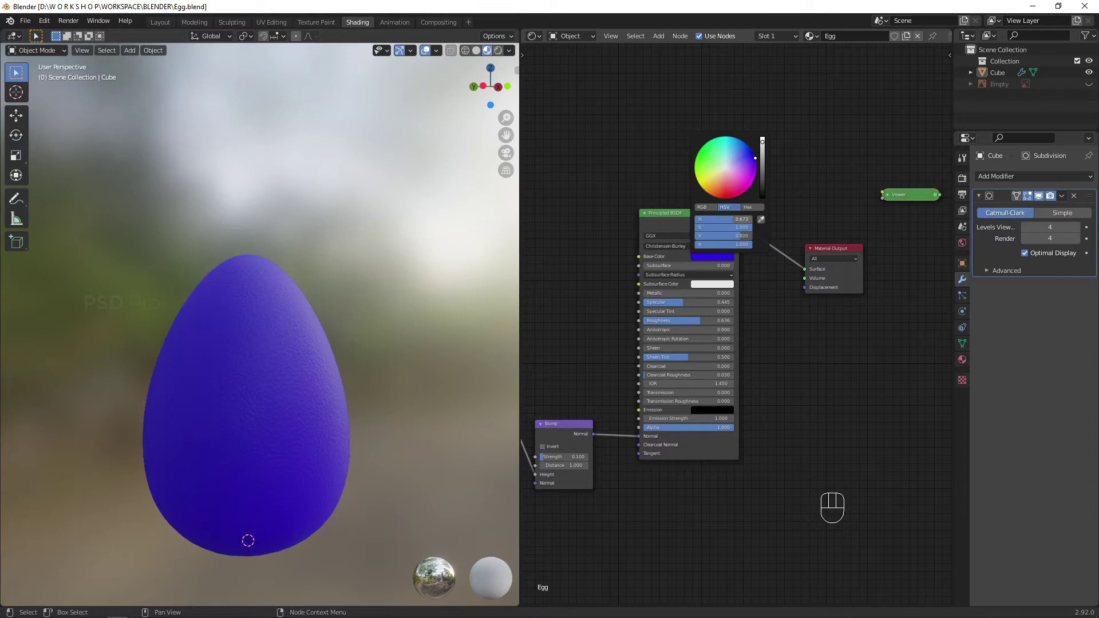
pyautogui.click(587, 276)
pyautogui.moveTo(353, 342); pyautogui.dragTo(371, 382)
pyautogui.moveTo(361, 410); pyautogui.dragTo(319, 415)
pyautogui.press('ctrl+s')
# - In the Layout workspace add a large ground plane and a camera, viewed from the top
pyautogui.click(165, 31)
pyautogui.click(460, 347)
pyautogui.press('shift+a')
pyautogui.press('s')
pyautogui.click(491, 279)
pyautogui.press('shift+a')
# - Split the viewport with a camera view and rotate the egg onto its side, centred in frame
pyautogui.press('ctrl+space')
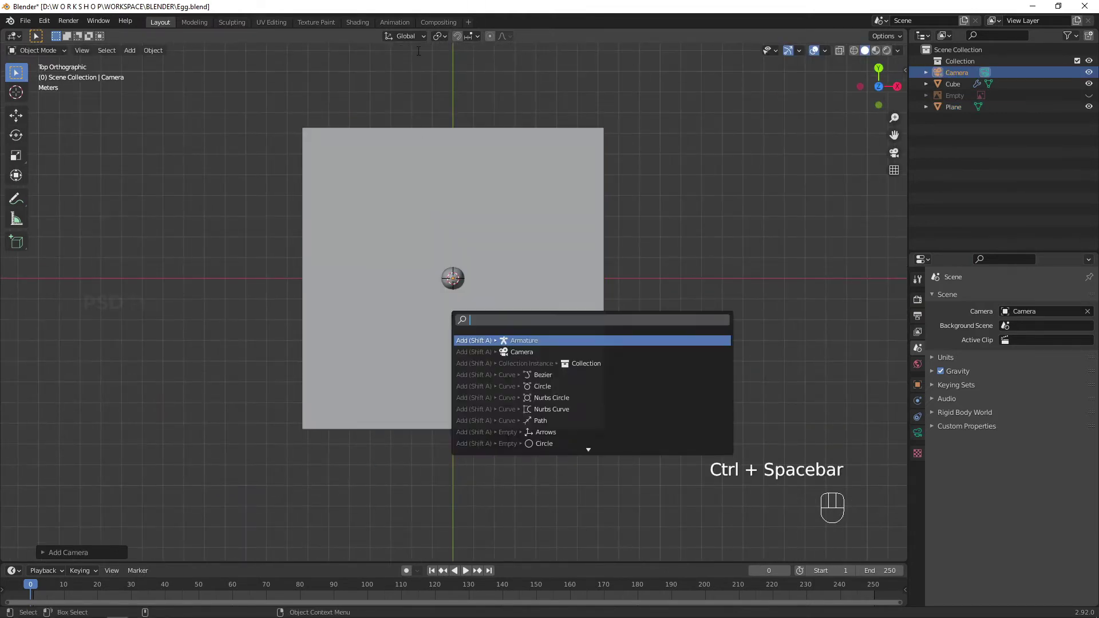
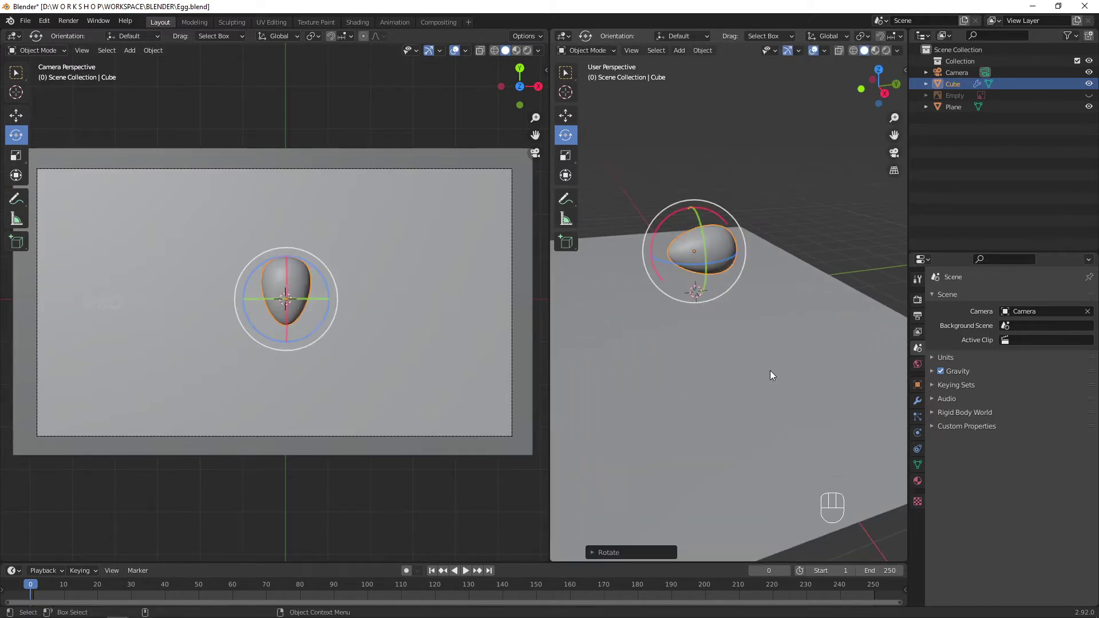
pyautogui.press('r')
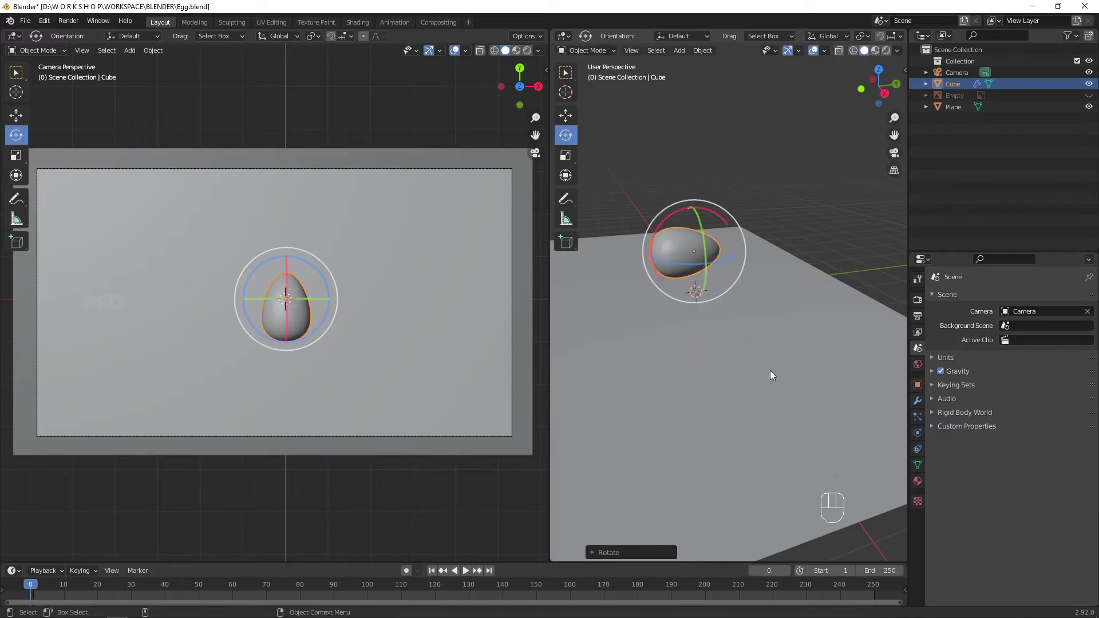
pyautogui.moveTo(767, 383); pyautogui.dragTo(762, 406)
pyautogui.moveTo(777, 350); pyautogui.dragTo(804, 282)
pyautogui.click(712, 190)
pyautogui.doubleClick(770, 326)
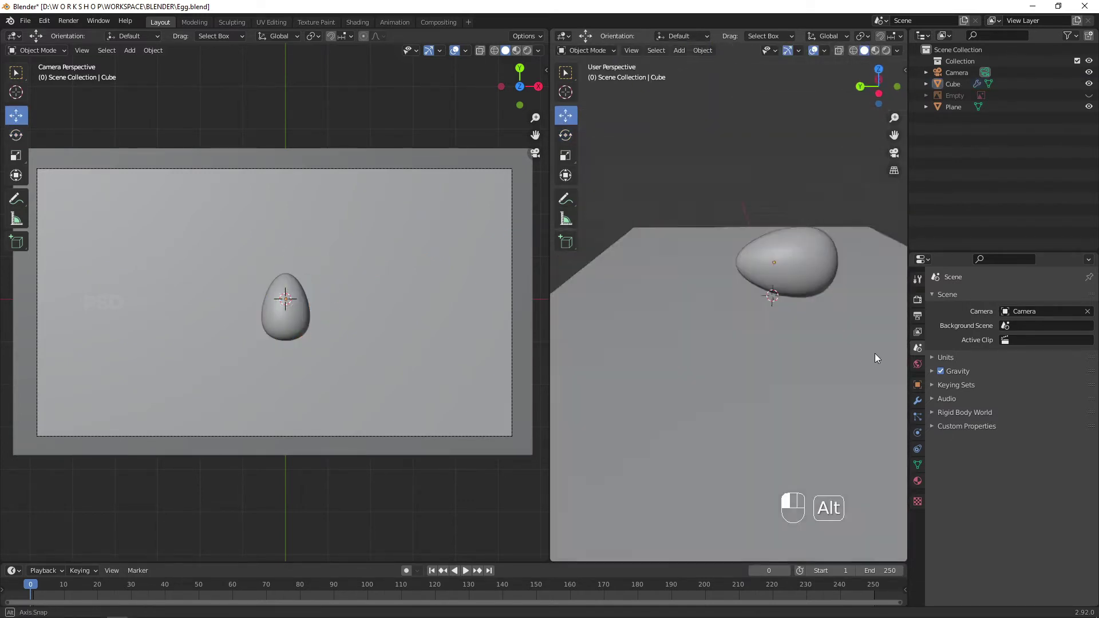
# - Select the ground plane and give it a new material named BG
pyautogui.click(773, 171)
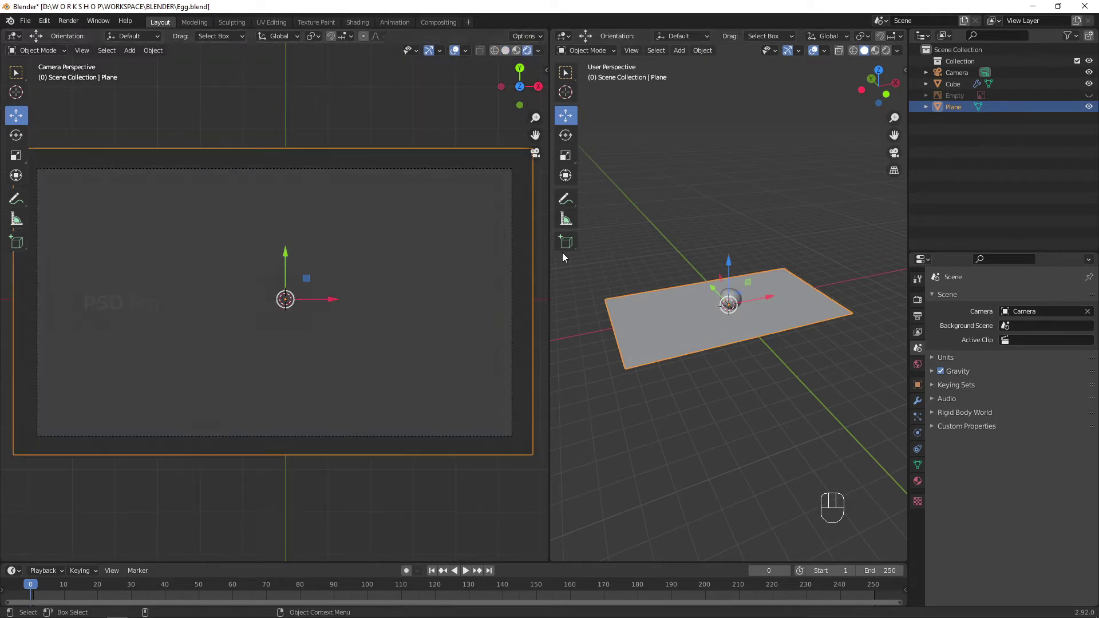
pyautogui.click(922, 370)
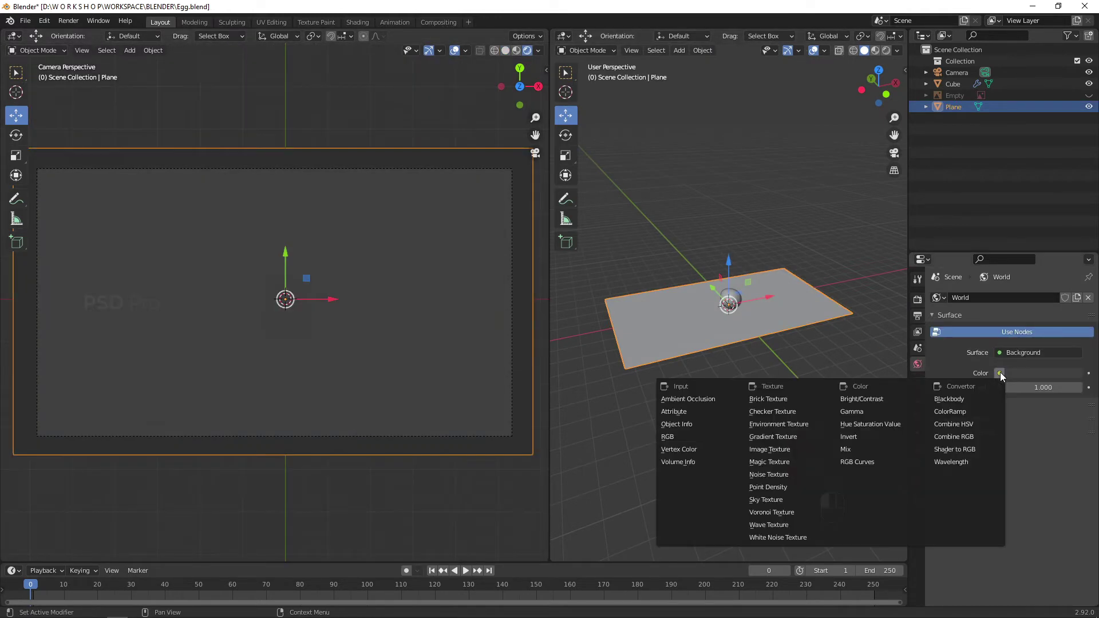
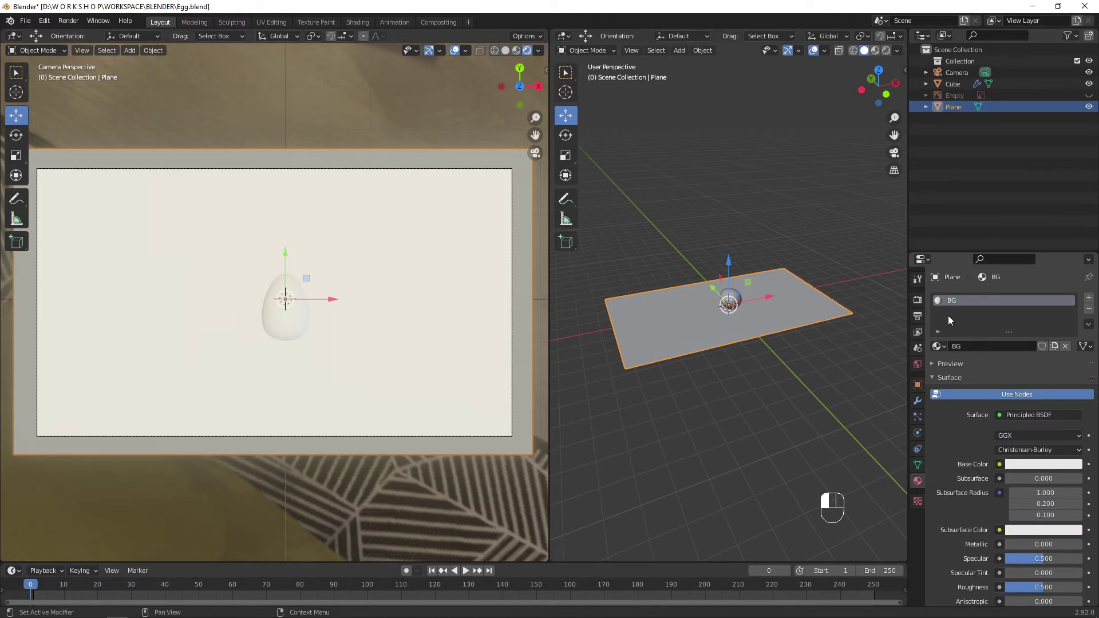
pyautogui.click(1043, 470)
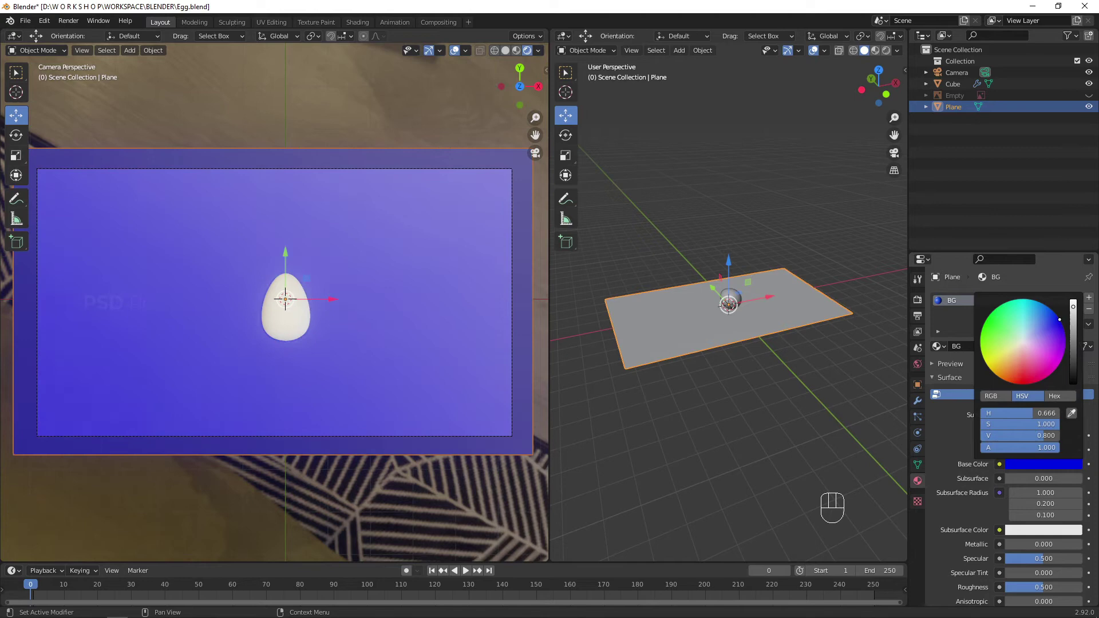
# - Set the BG Base Color to a deep blue-violet and save the file
pyautogui.moveTo(772, 396); pyautogui.dragTo(696, 443)
pyautogui.press('ctrl+s')
pyautogui.moveTo(733, 372); pyautogui.dragTo(710, 423)
pyautogui.moveTo(773, 376); pyautogui.dragTo(807, 303)
pyautogui.click(308, 311)
pyautogui.press('shift+a')
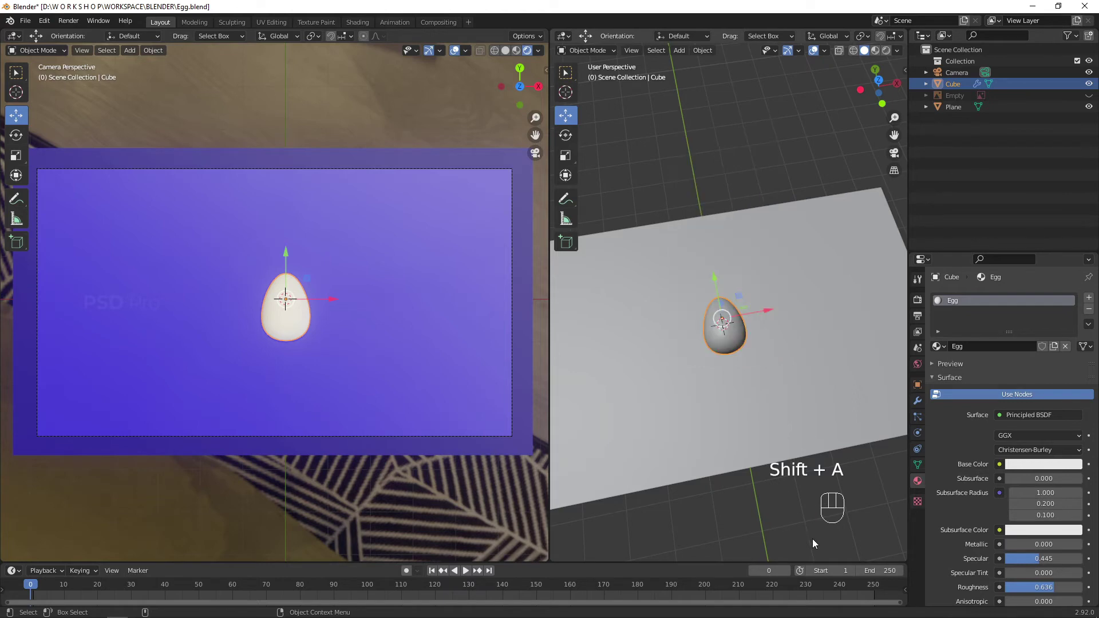
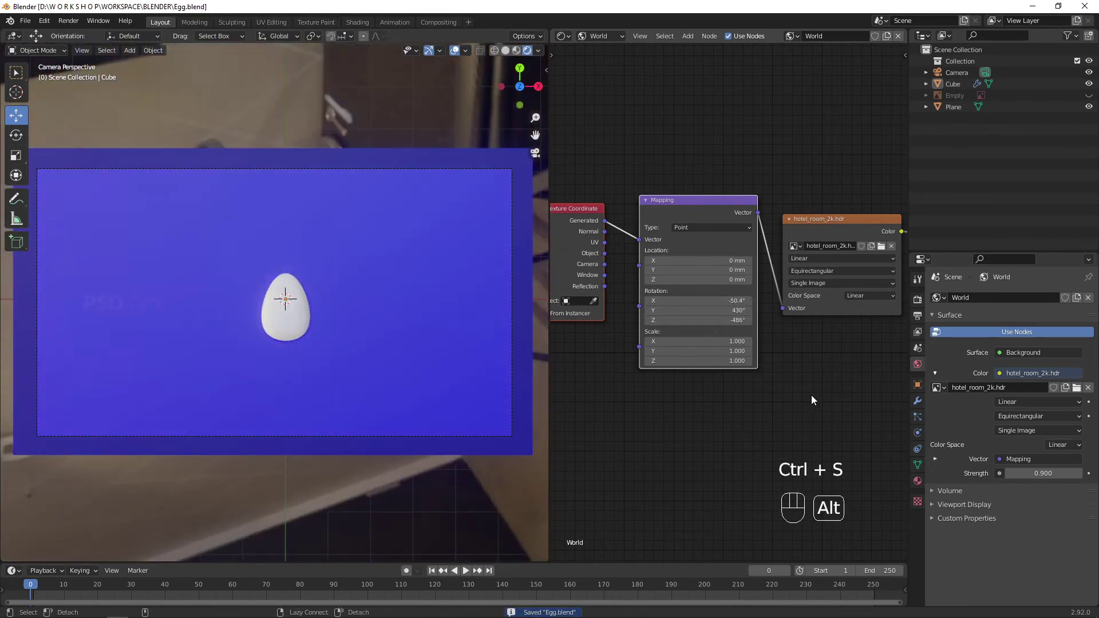
# - Rotate the hotel_room_2k.hdr world mapping to shift the lighting on the plane
pyautogui.moveTo(563, 43); pyautogui.dragTo(620, 152)
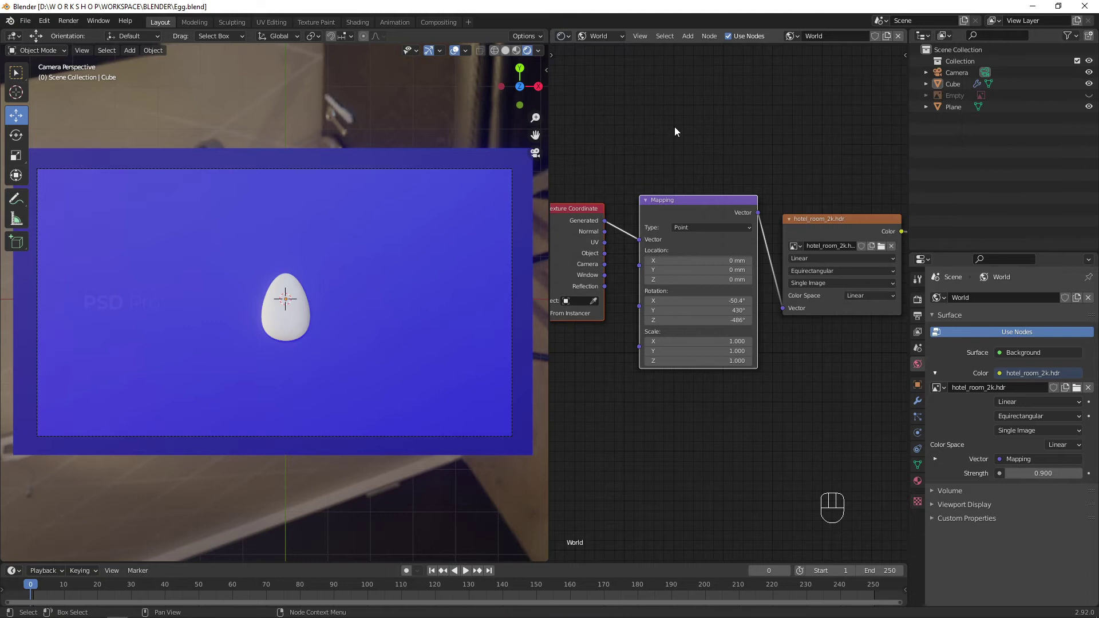
pyautogui.moveTo(561, 37); pyautogui.dragTo(594, 73)
# - Add a Sun lamp and raise it high above the plane, aimed down at the egg
pyautogui.press('shift+a')
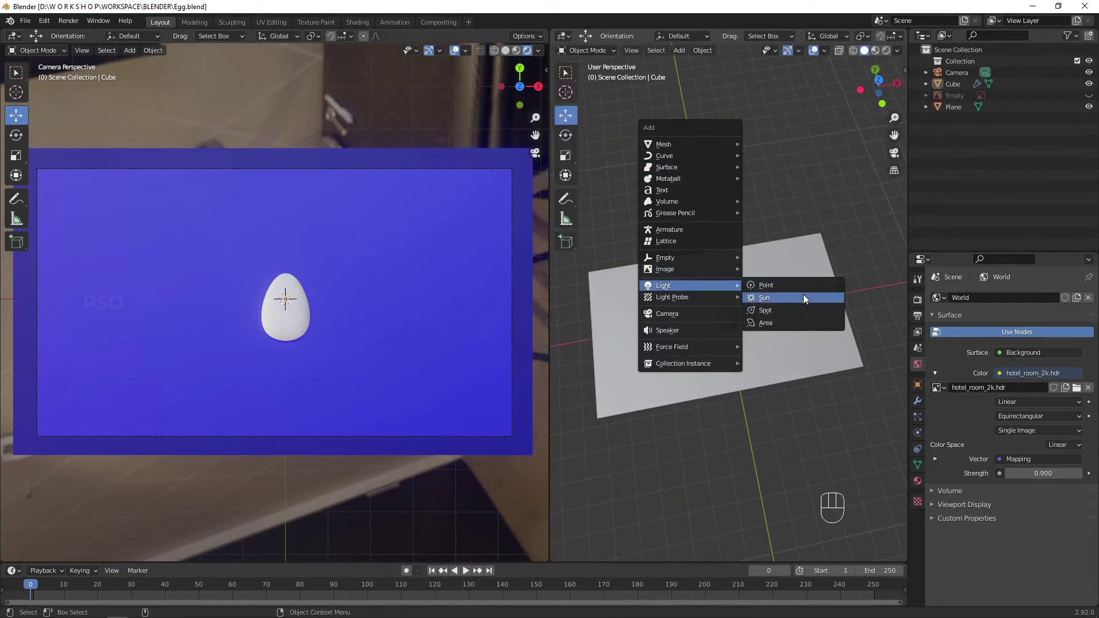
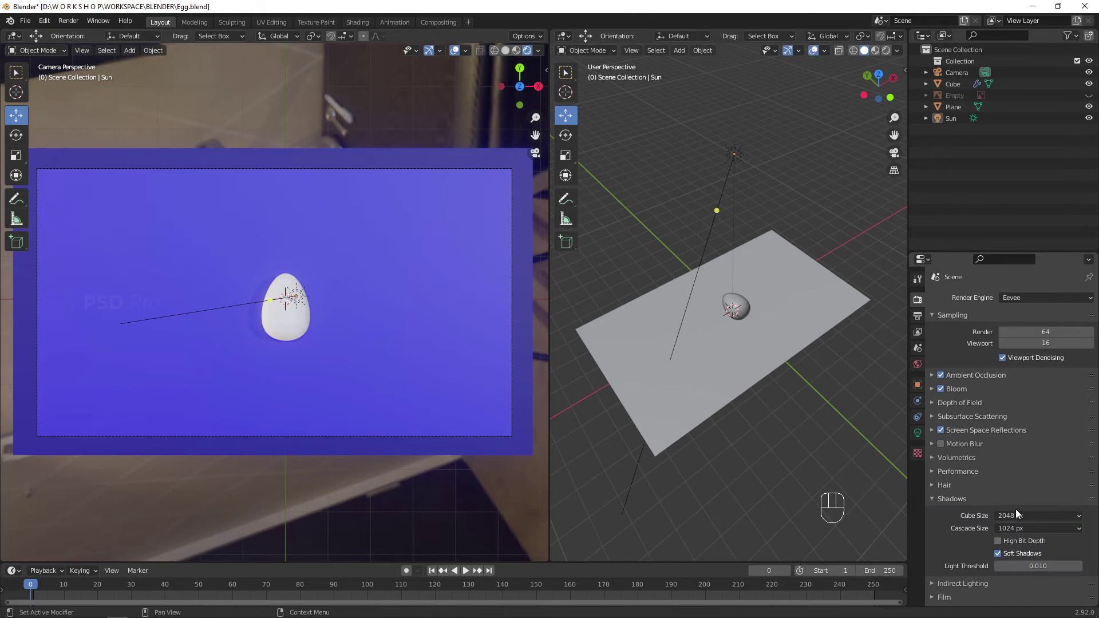
pyautogui.moveTo(1026, 531); pyautogui.dragTo(956, 513)
pyautogui.click(936, 505)
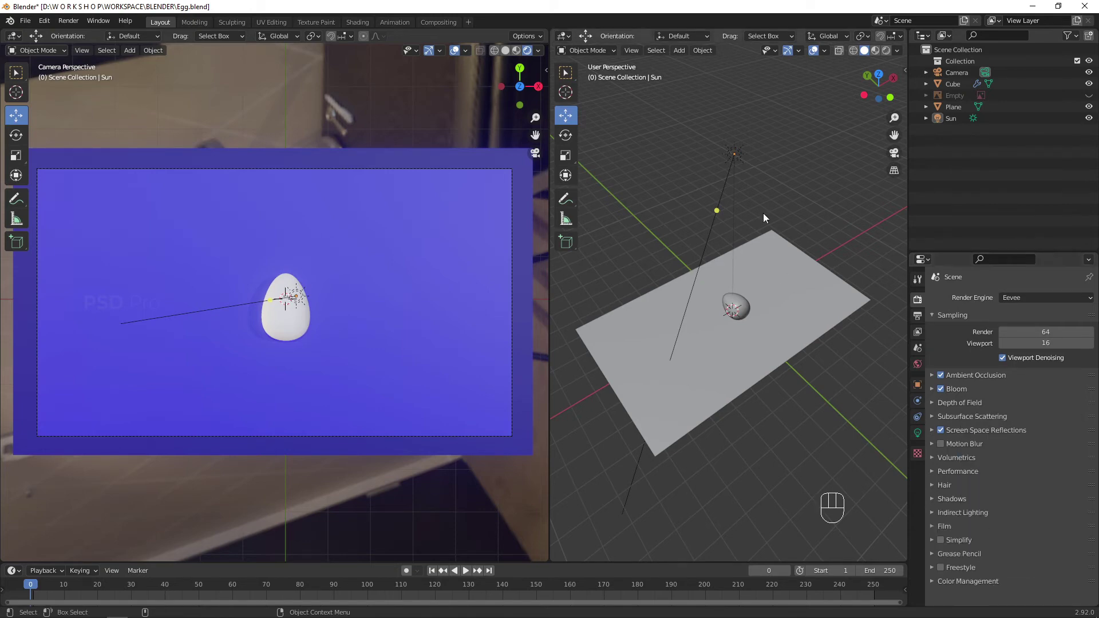
pyautogui.click(771, 146)
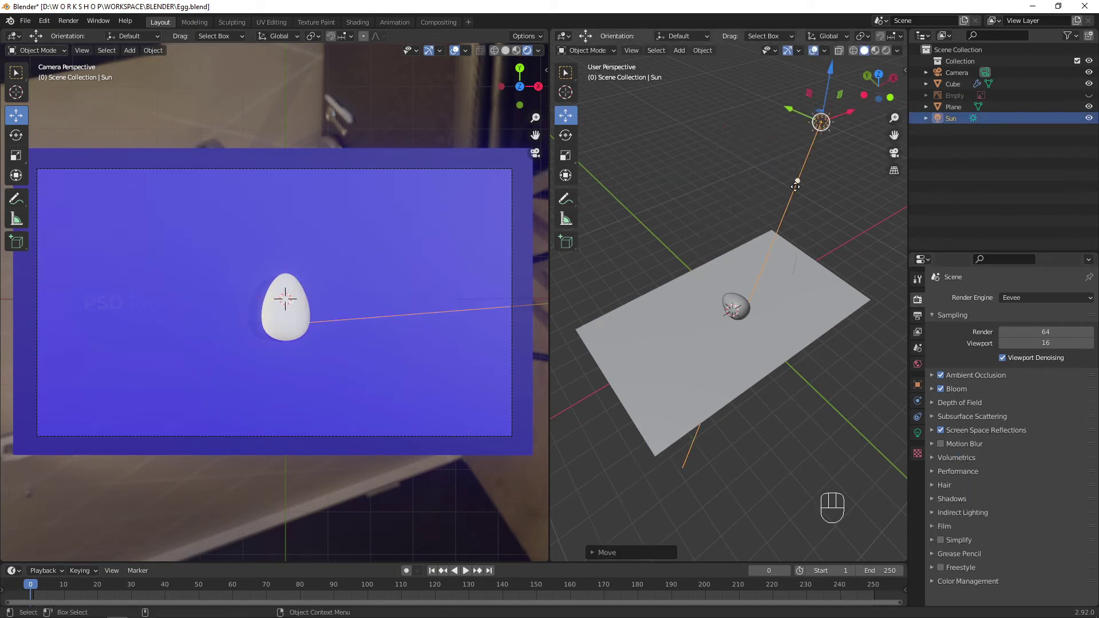
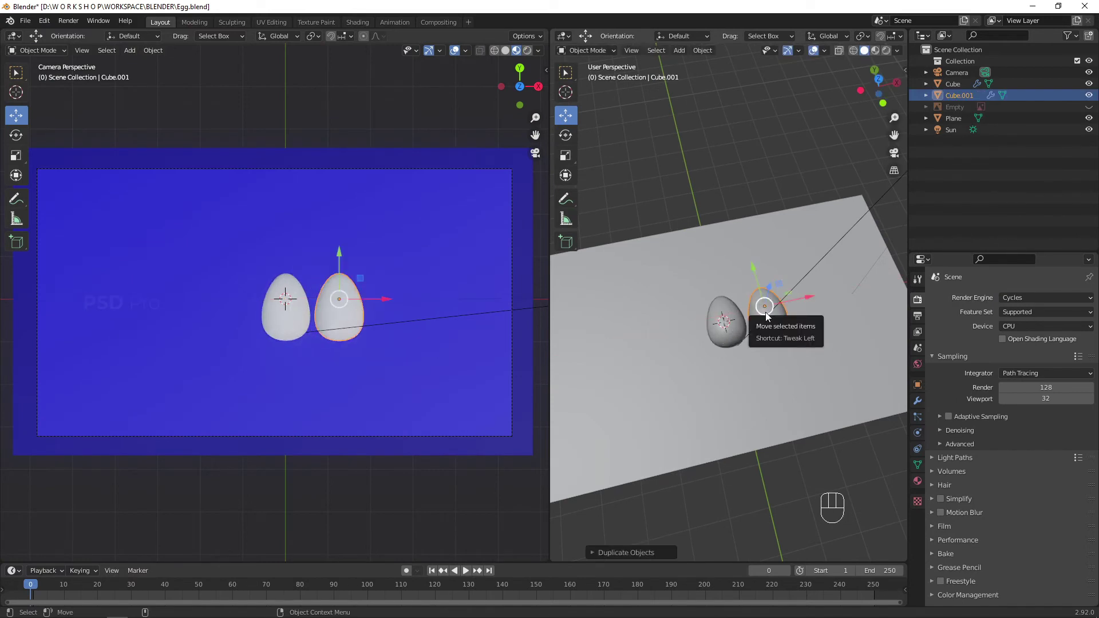
# - Duplicate the egg along X into a row of six and centre the row in camera view
pyautogui.press('shift+r')
pyautogui.press('shift+r')
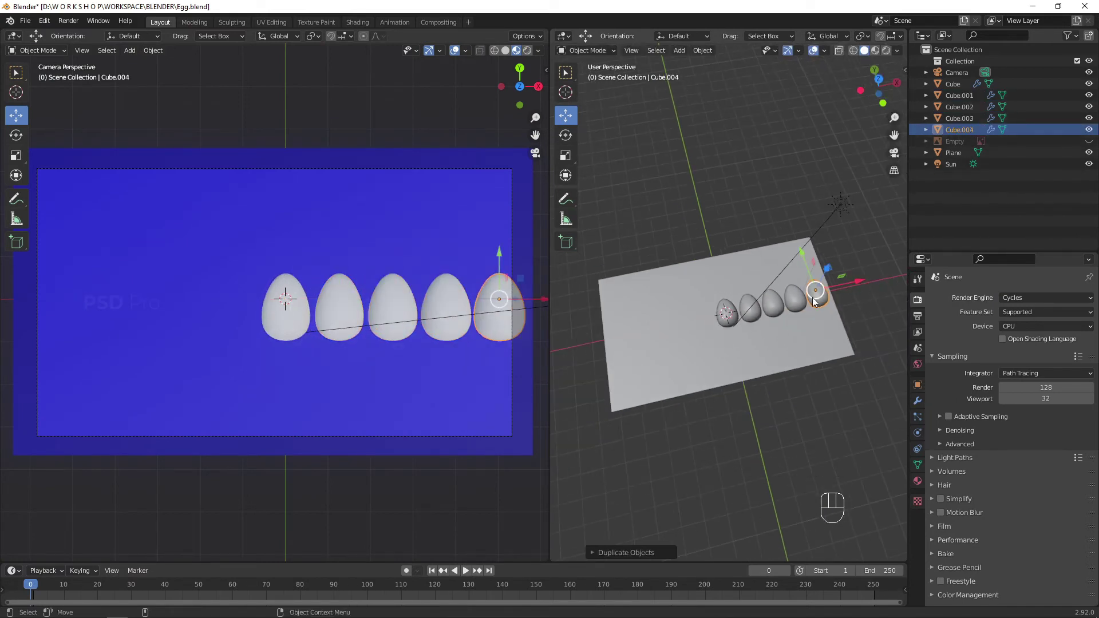
pyautogui.press('shift+e')
pyautogui.press('shift+r')
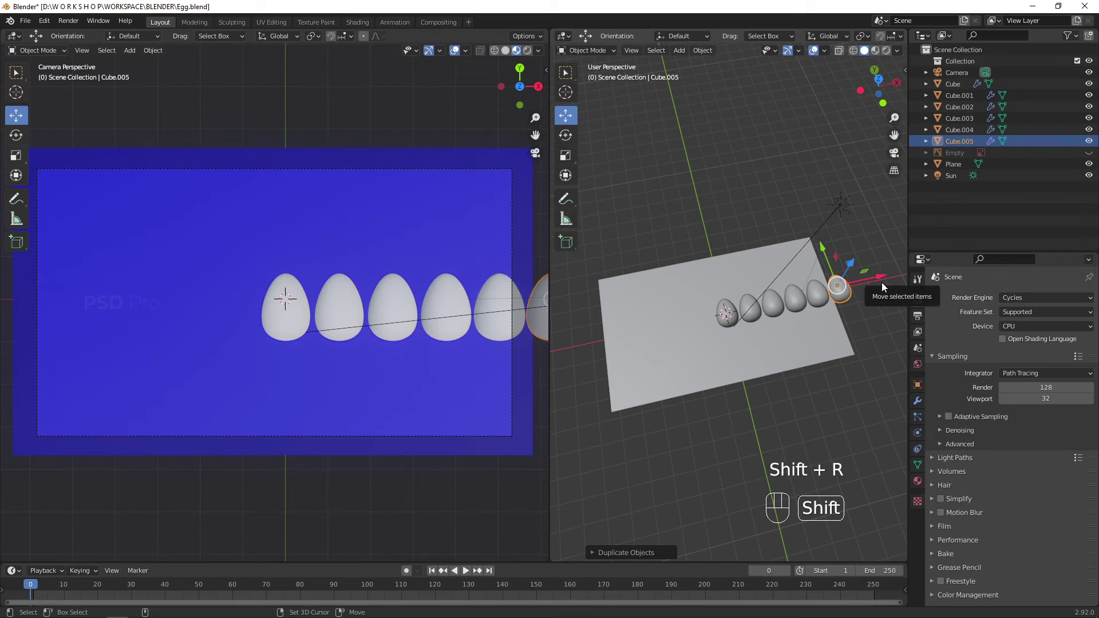
pyautogui.moveTo(830, 290); pyautogui.dragTo(771, 304)
pyautogui.click(721, 279)
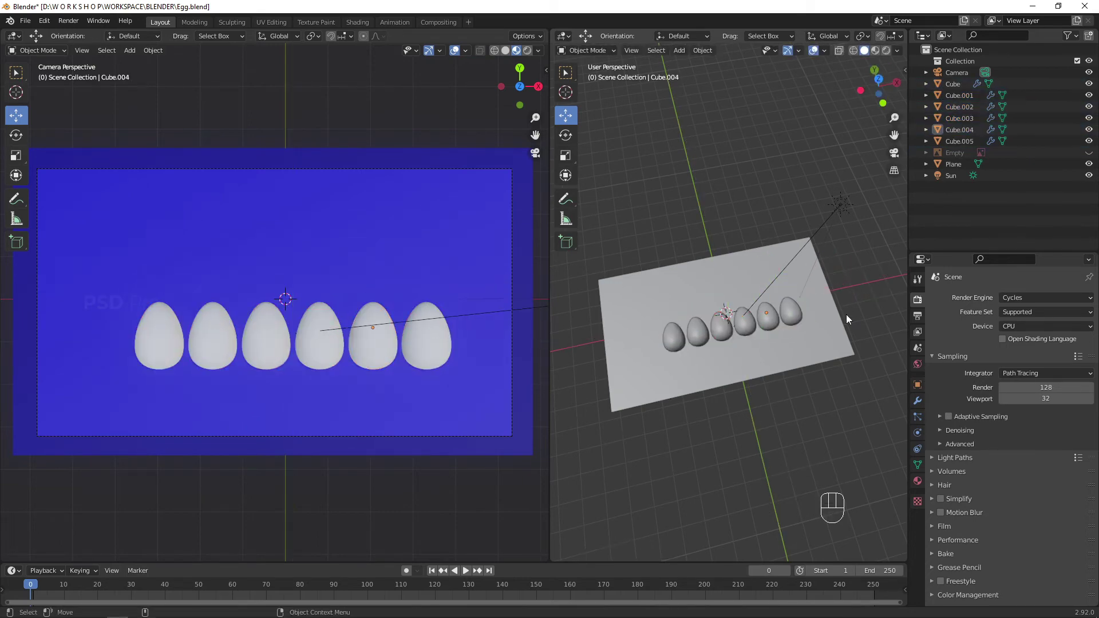
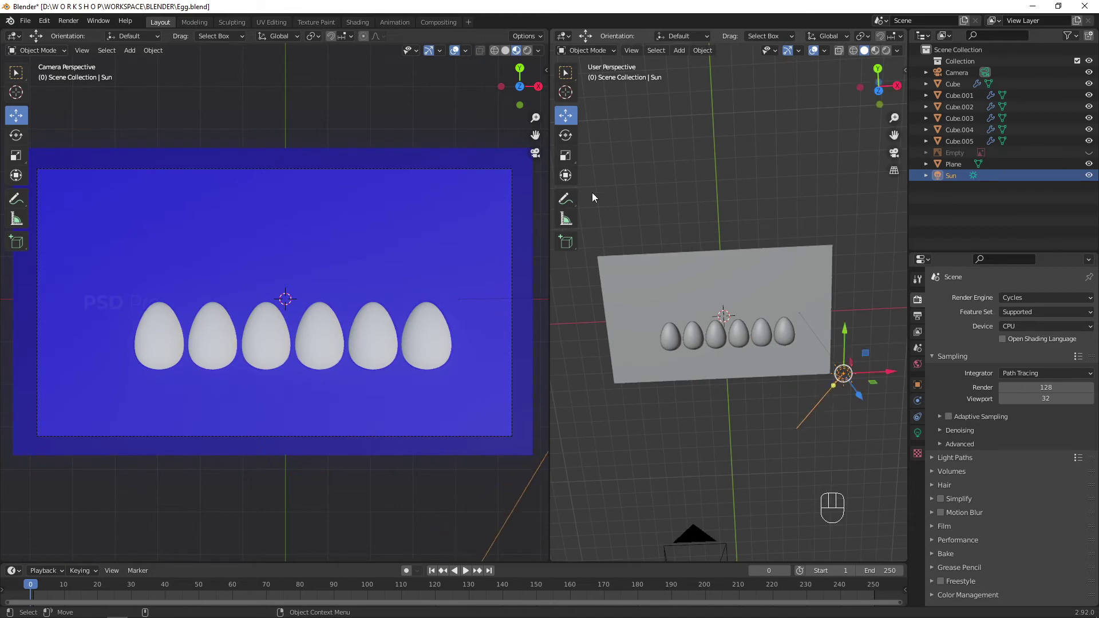
# - Switch the render engine to Eevee, preview the camera view rendered, and show the Sun's light settings
pyautogui.click(1029, 312)
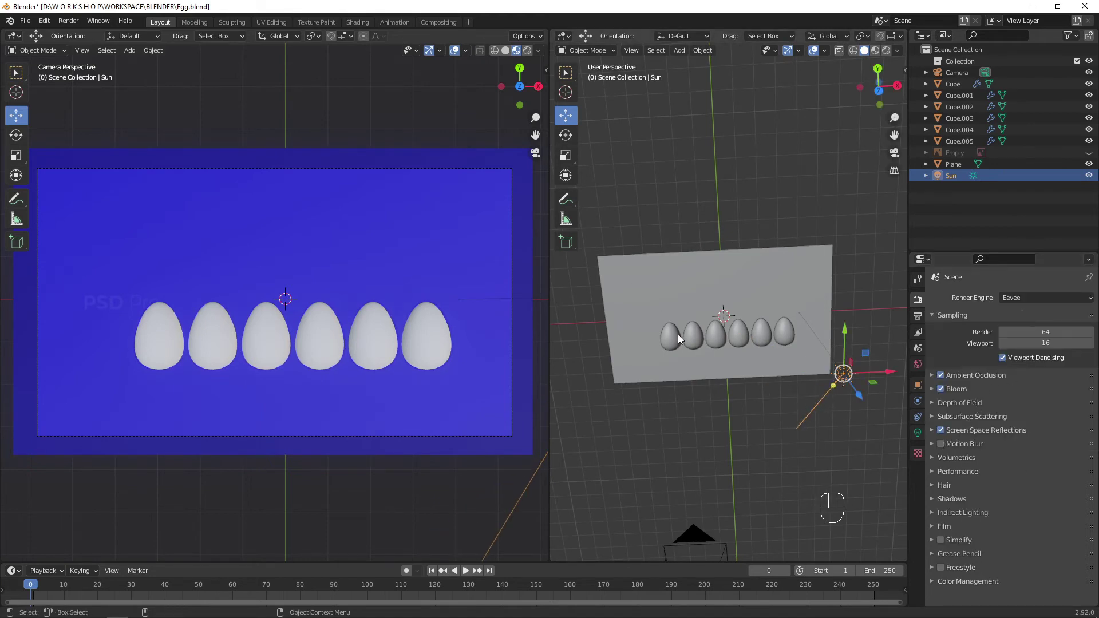
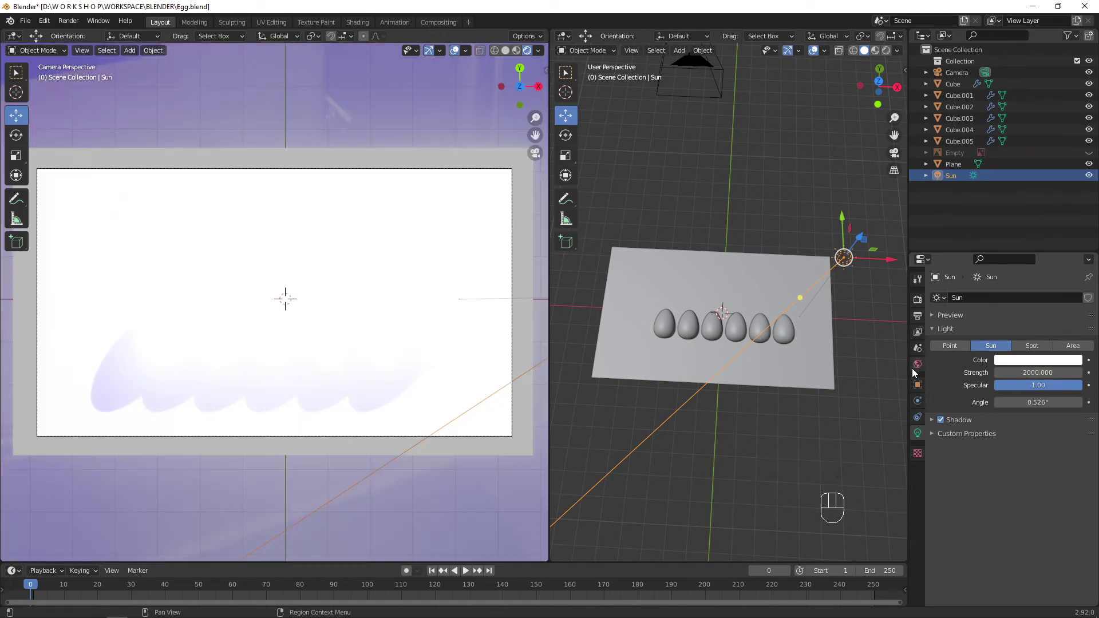
pyautogui.click(925, 367)
pyautogui.click(920, 307)
pyautogui.click(944, 395)
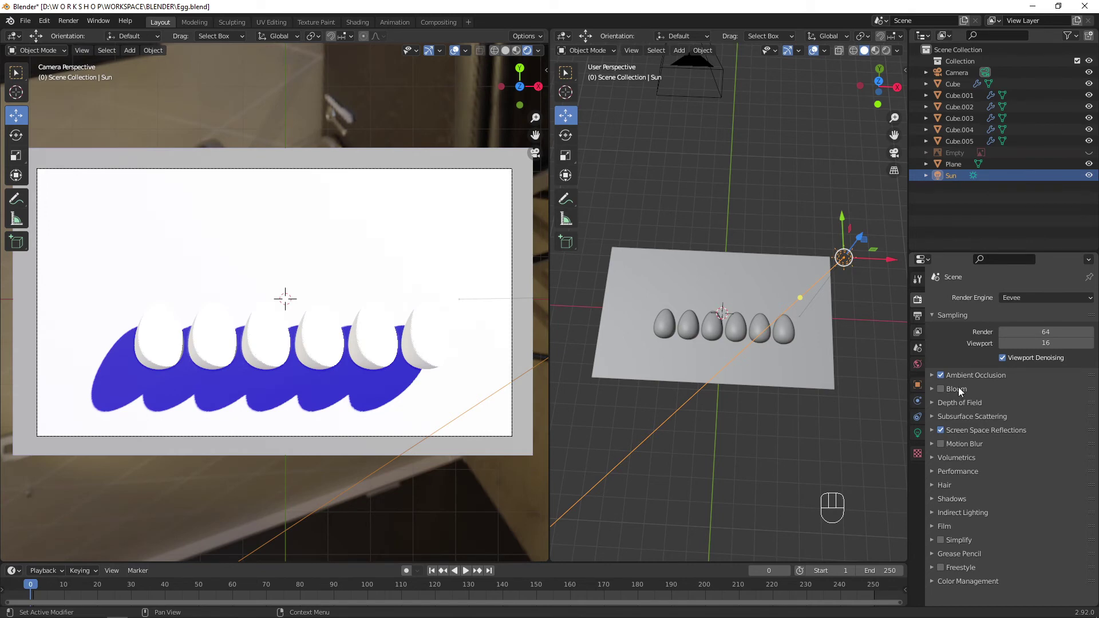